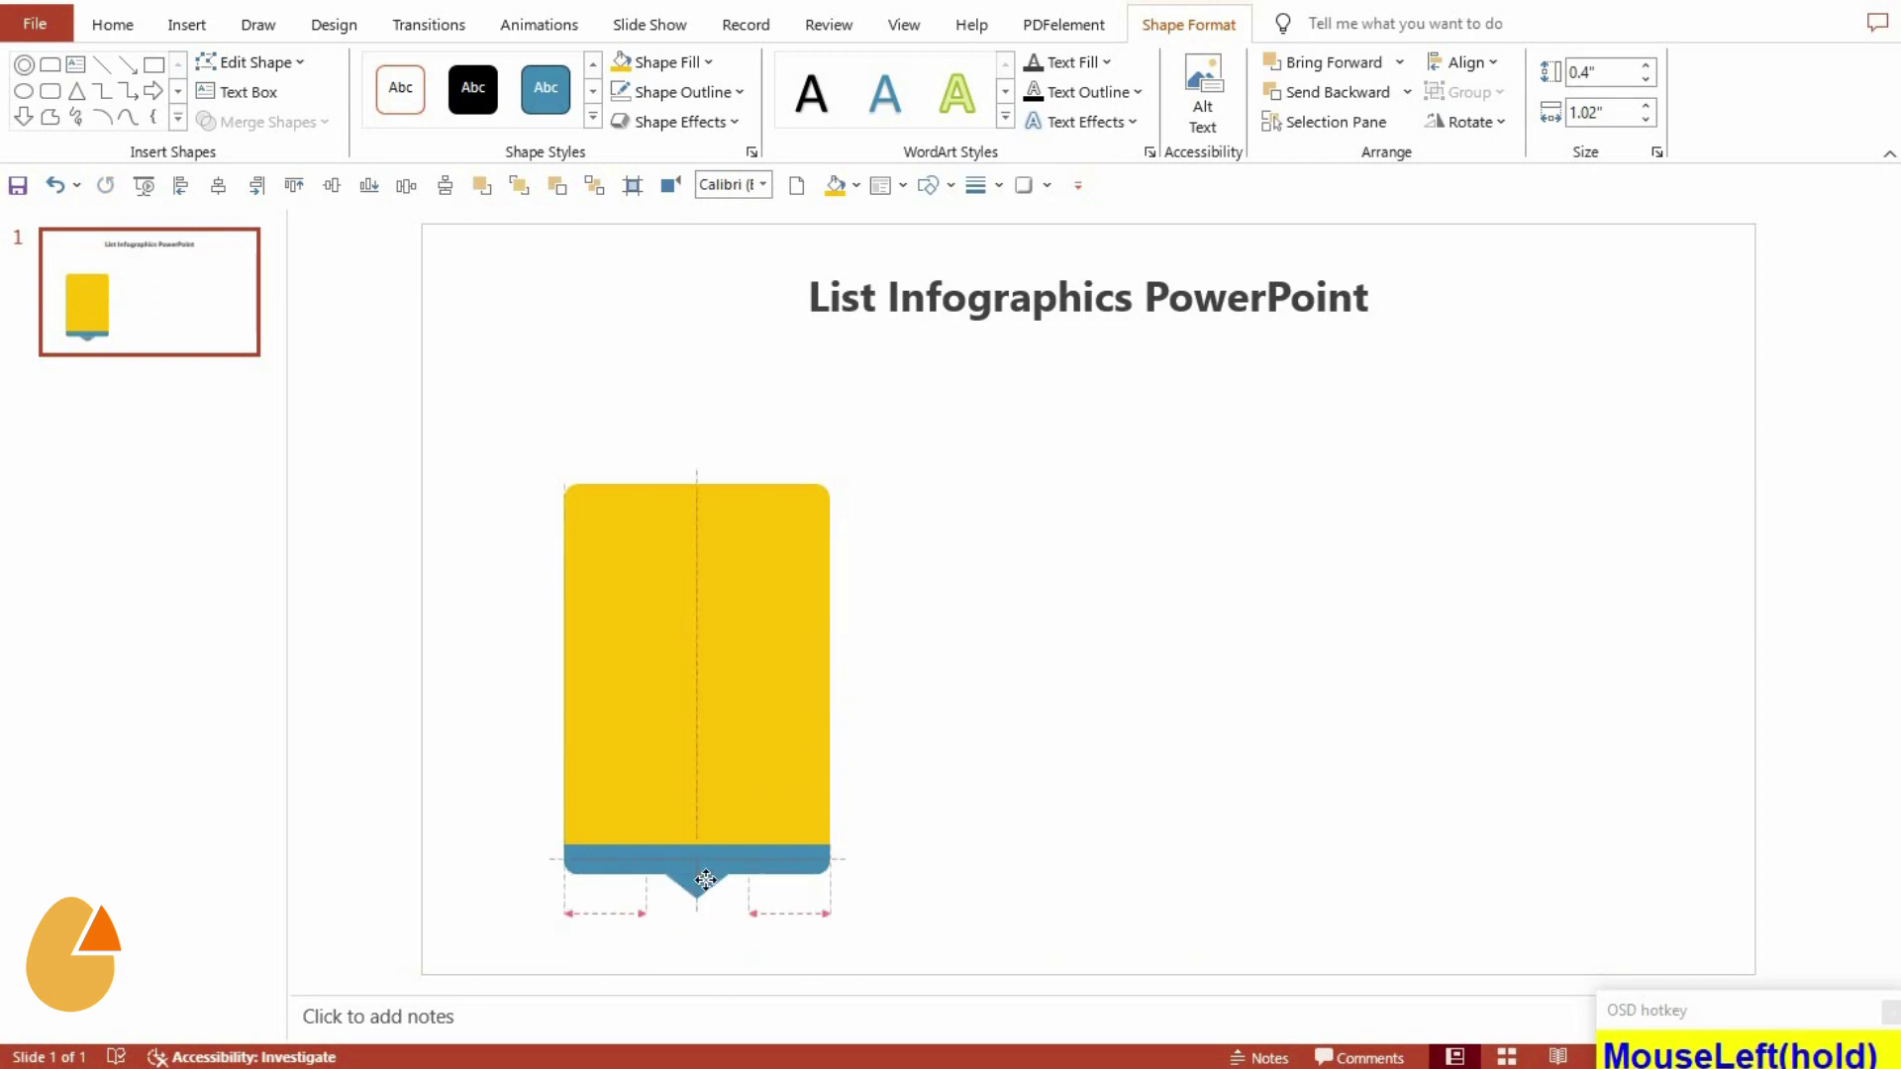
Nudge the card's bottom band down, select the whole card and place the blue ring on its top edge
click(710, 885)
key(Down)
key(Down)
key(Down)
click(789, 904)
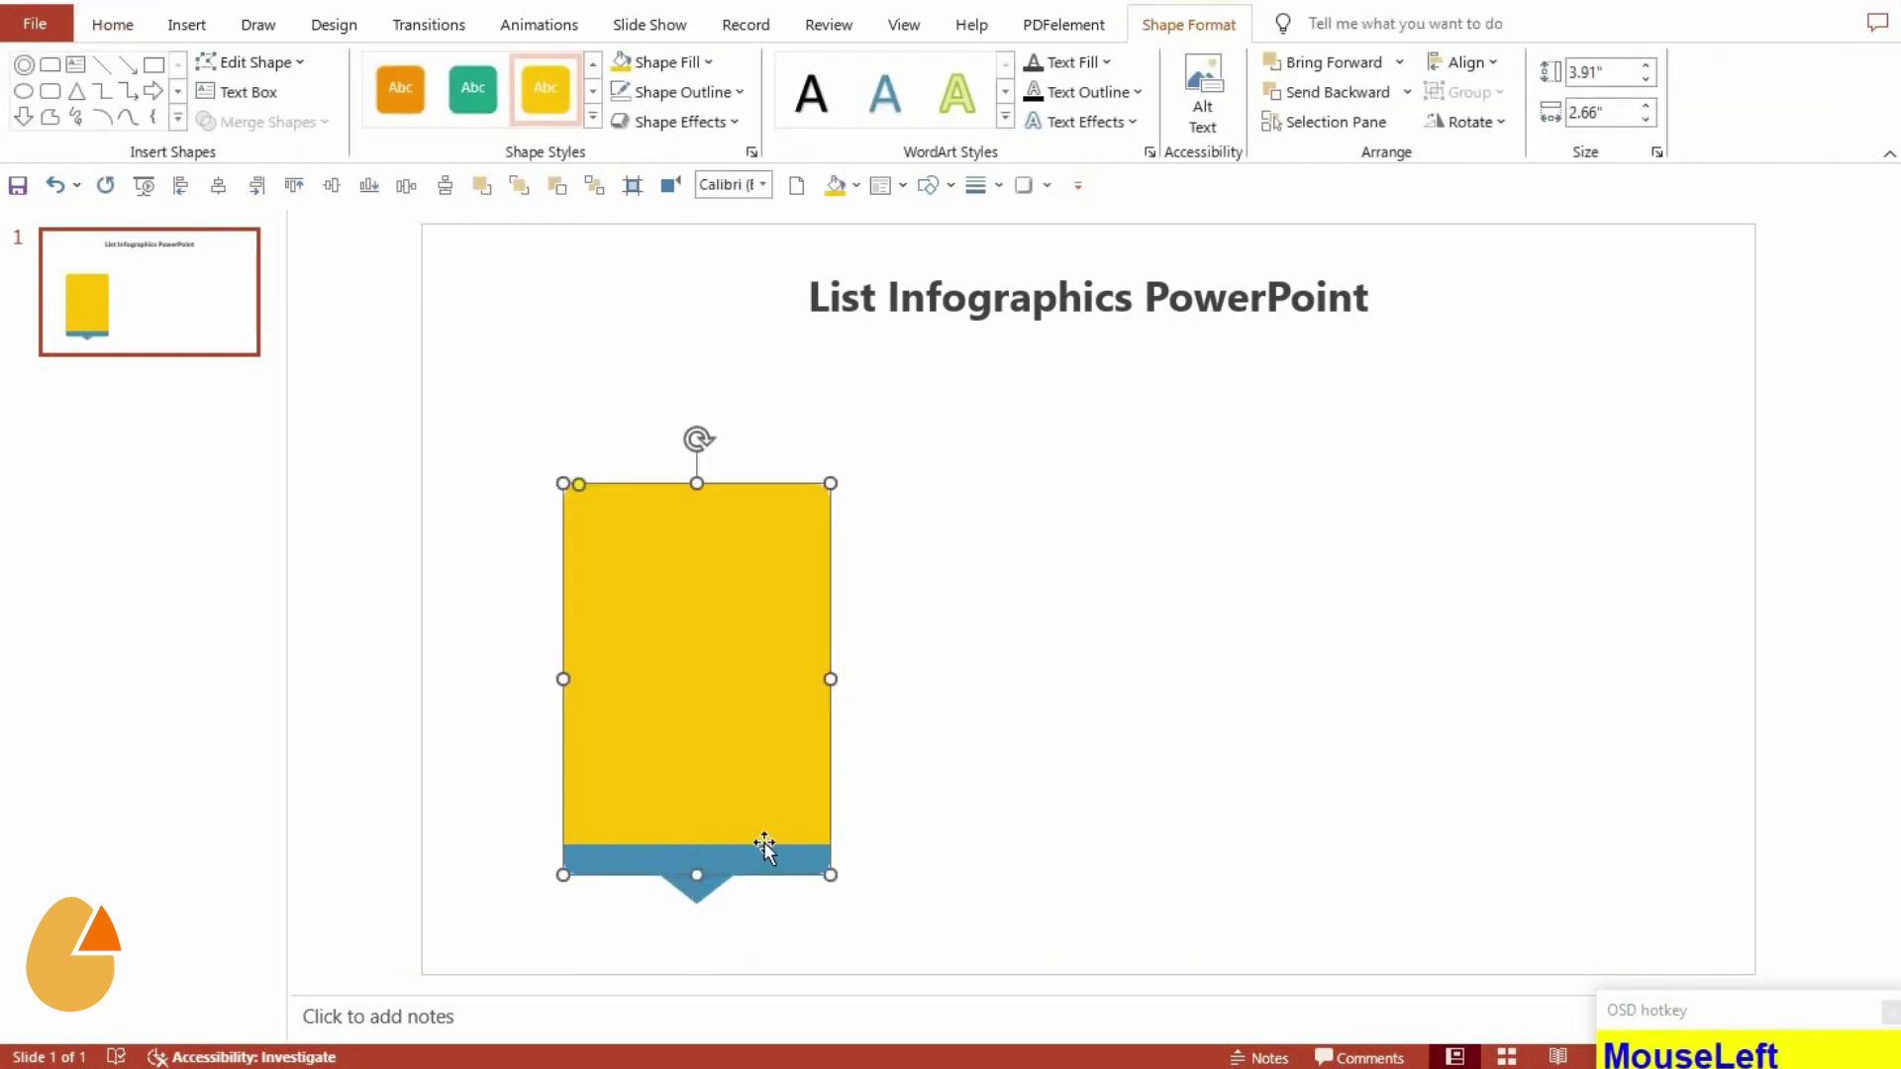
click(714, 895)
click(292, 147)
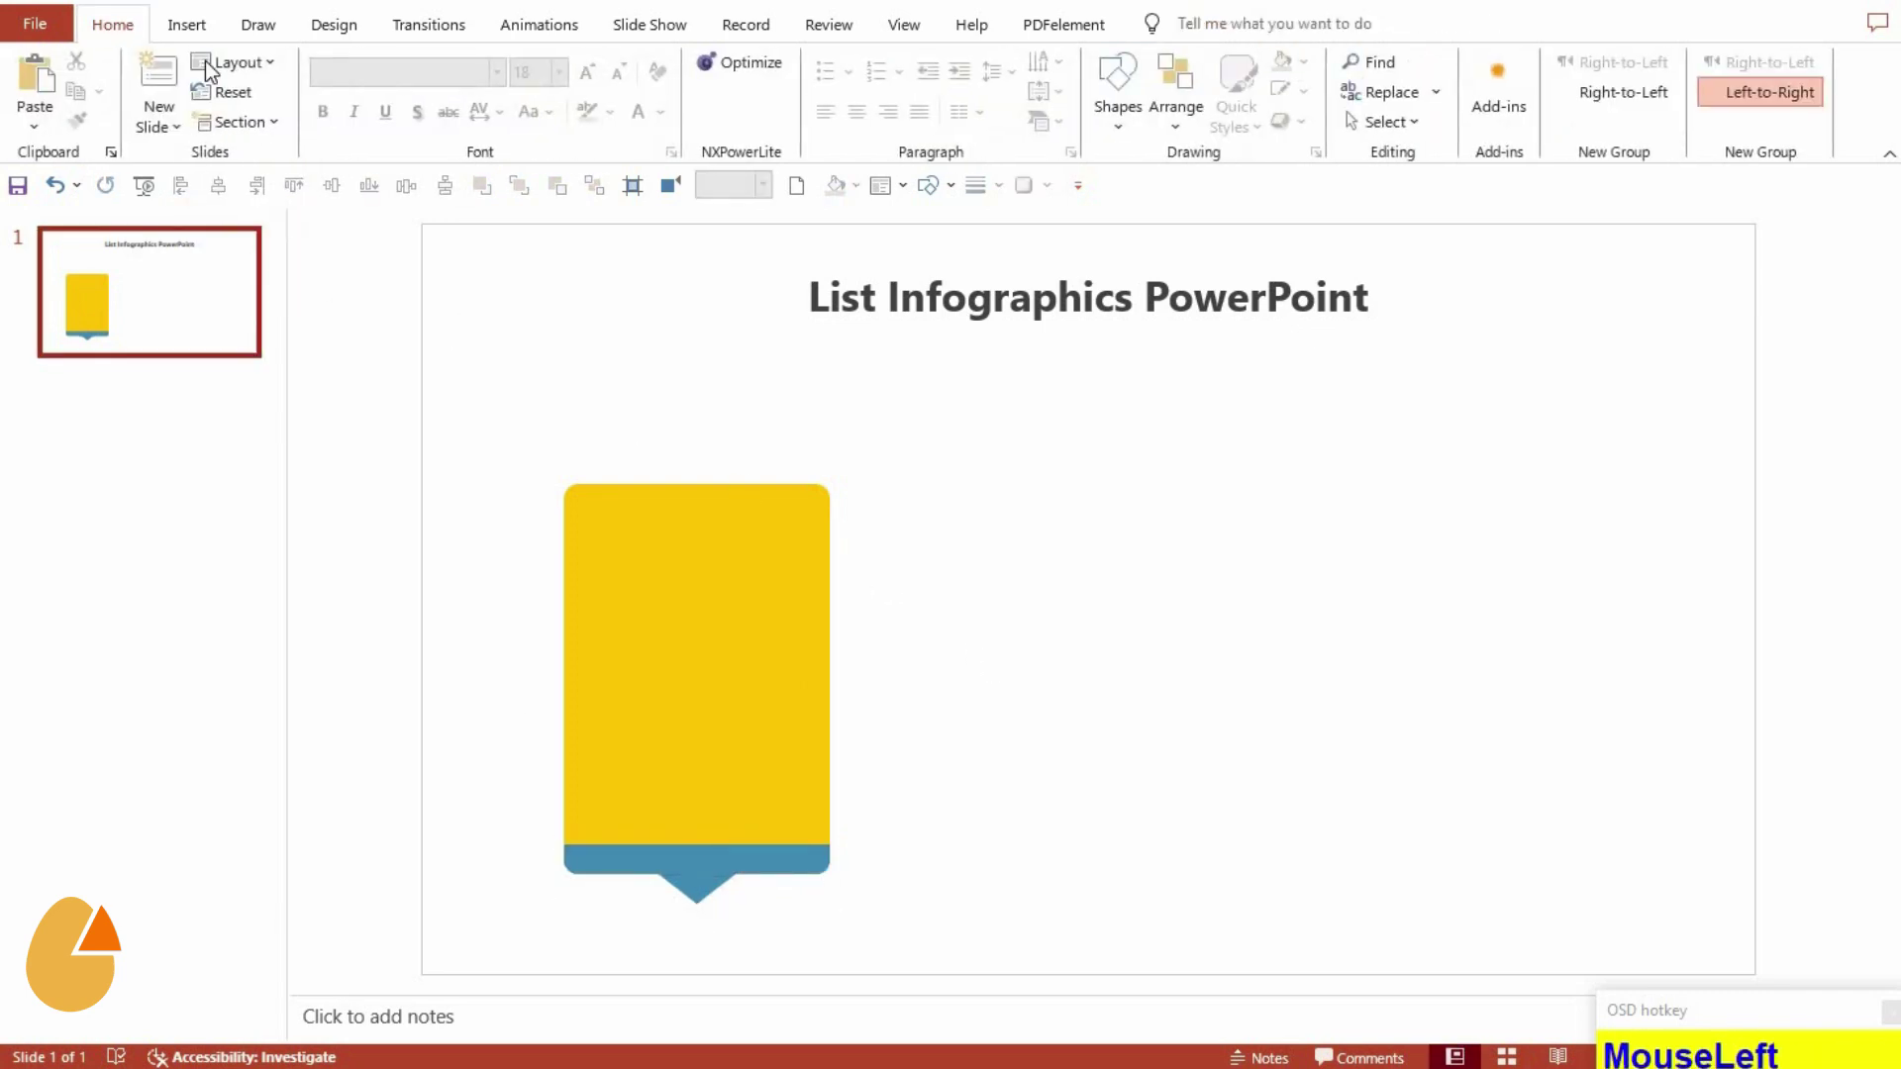
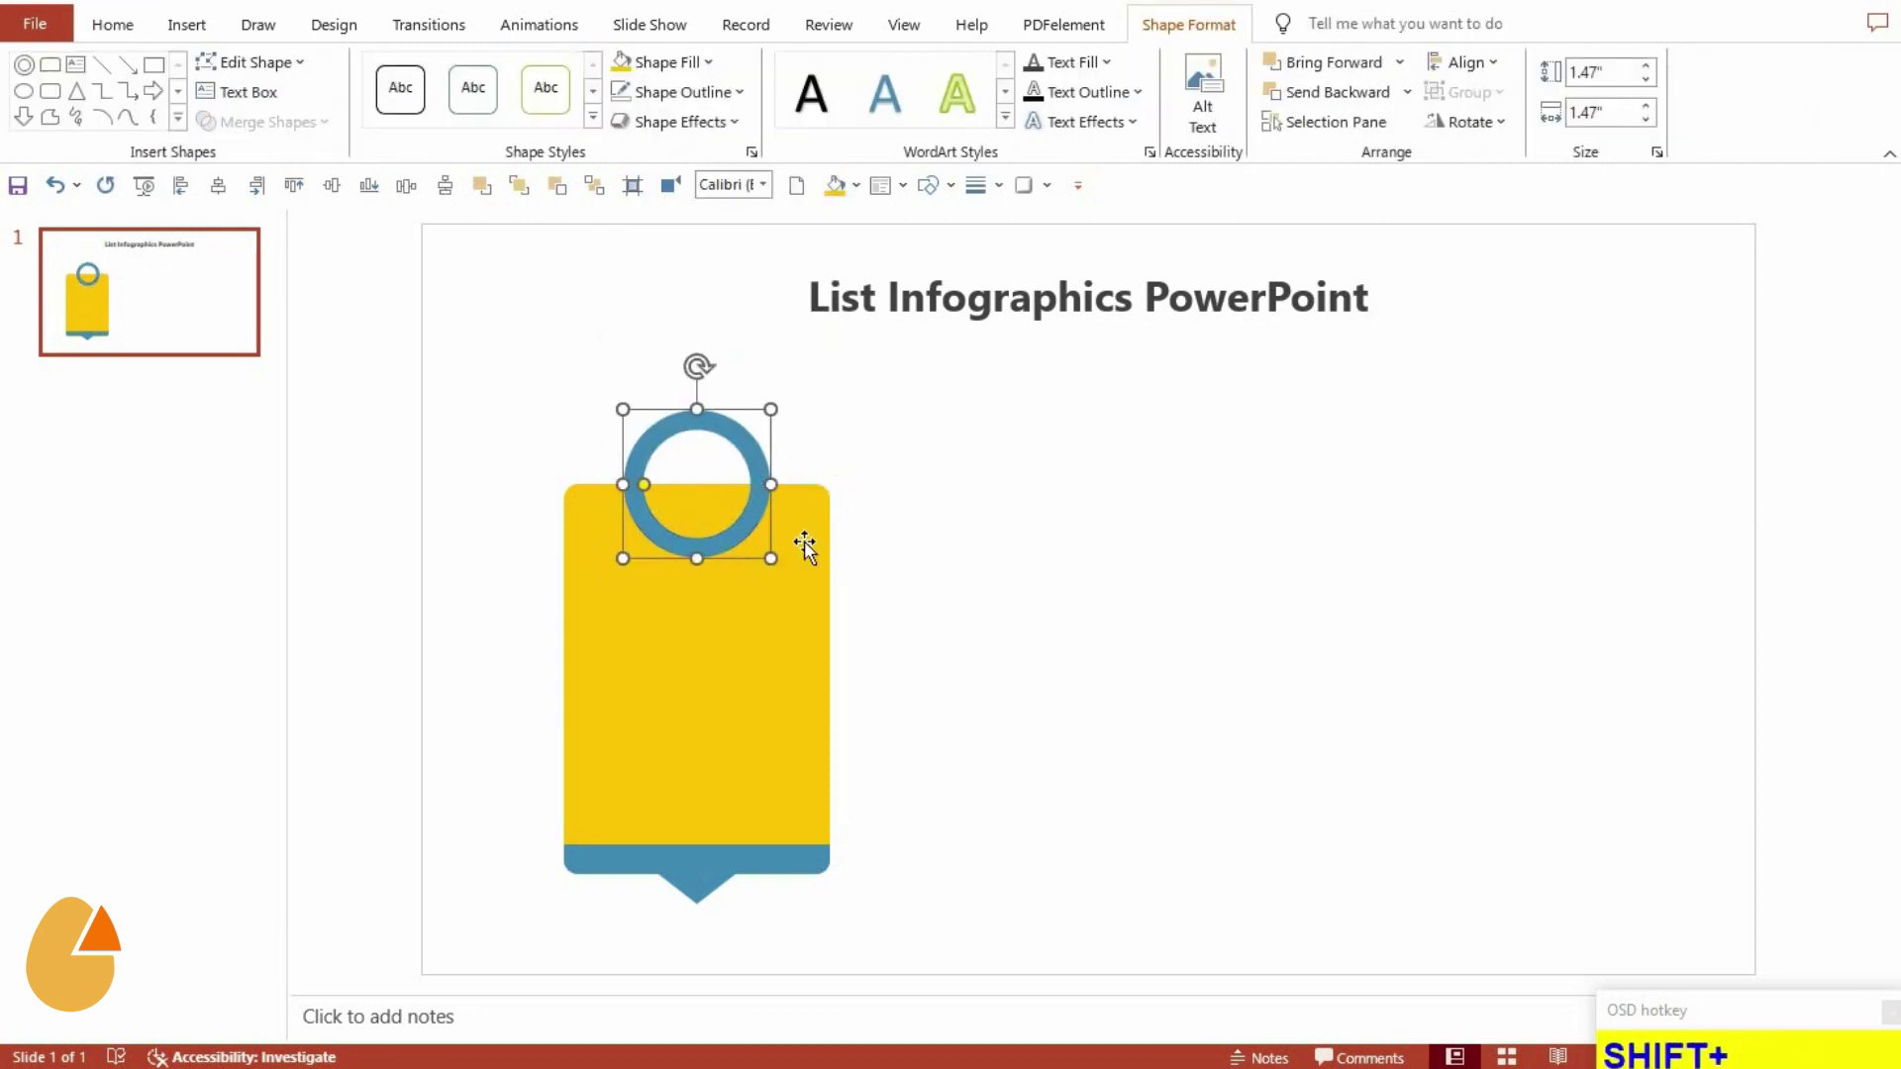
Fragment the ring against the card and delete the leftover pieces so the ring straddles the top edge
click(809, 546)
click(281, 129)
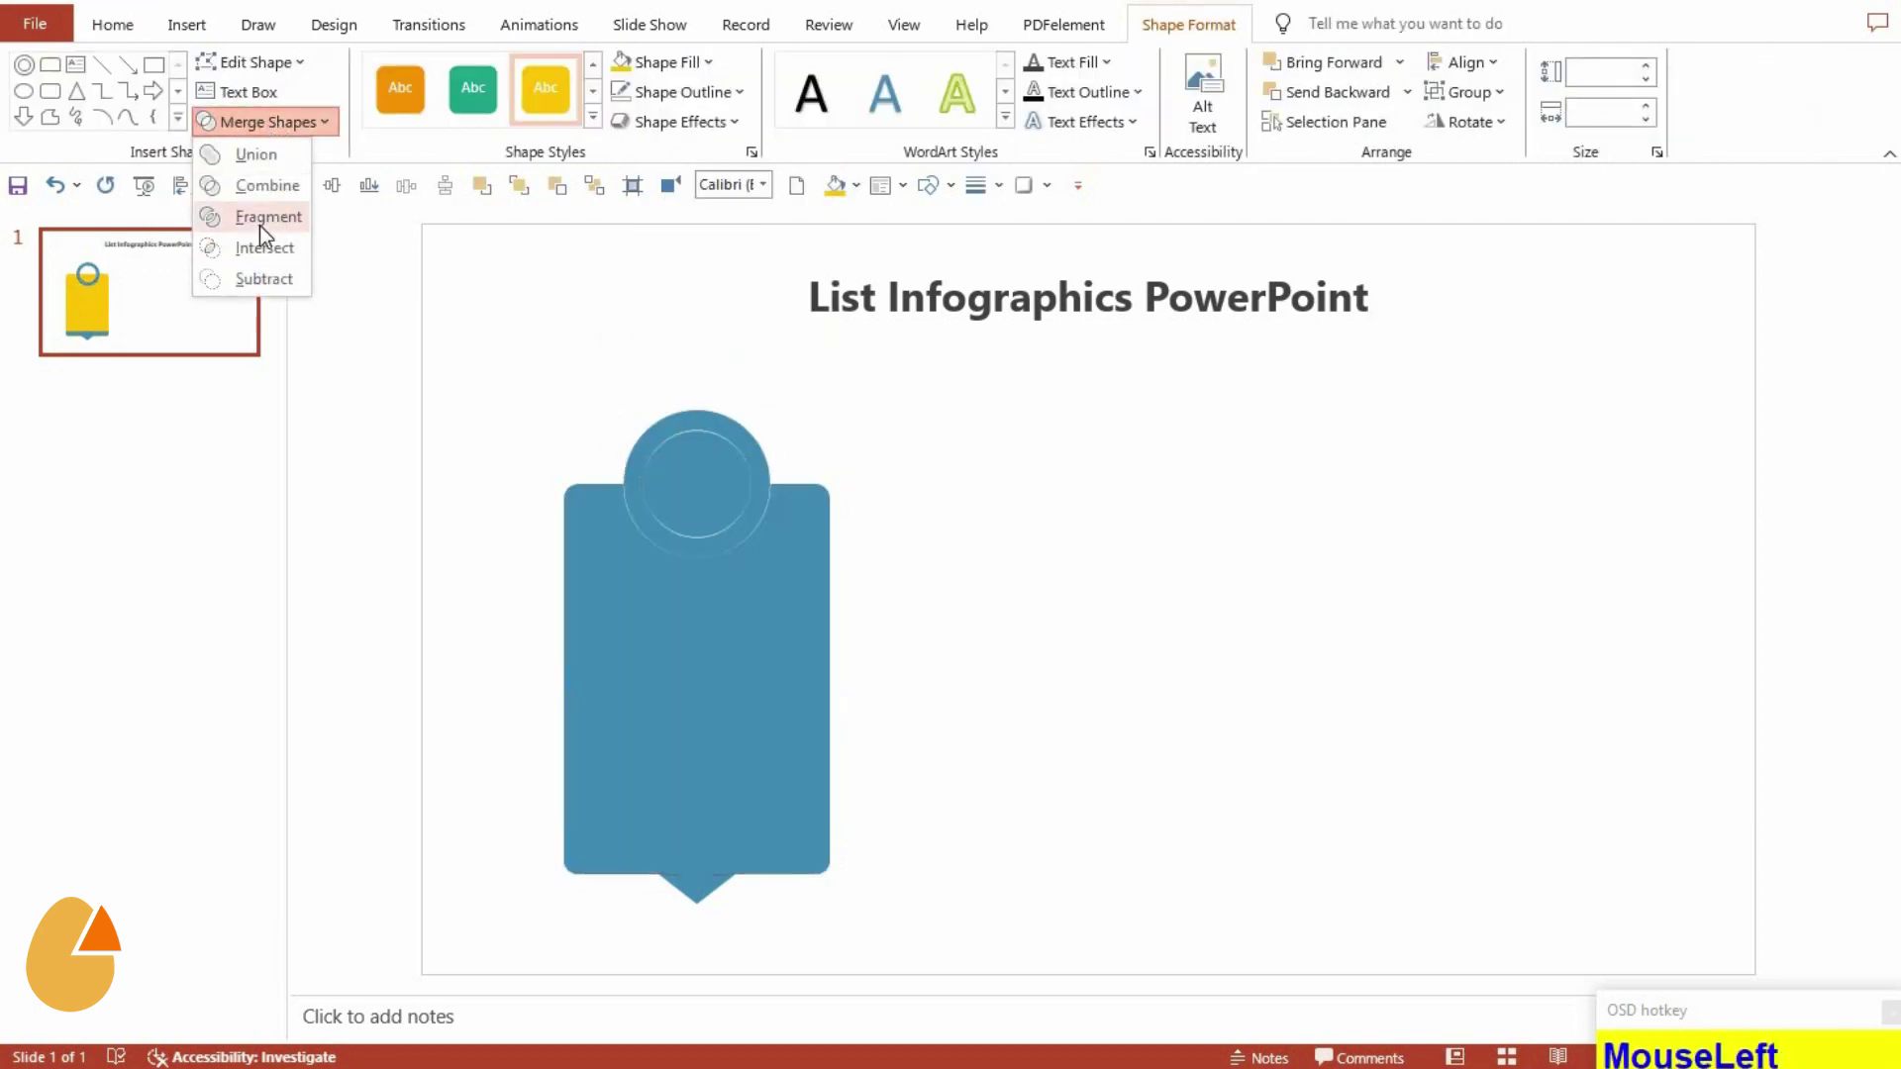
key(Delete)
click(693, 508)
key(Delete)
click(820, 628)
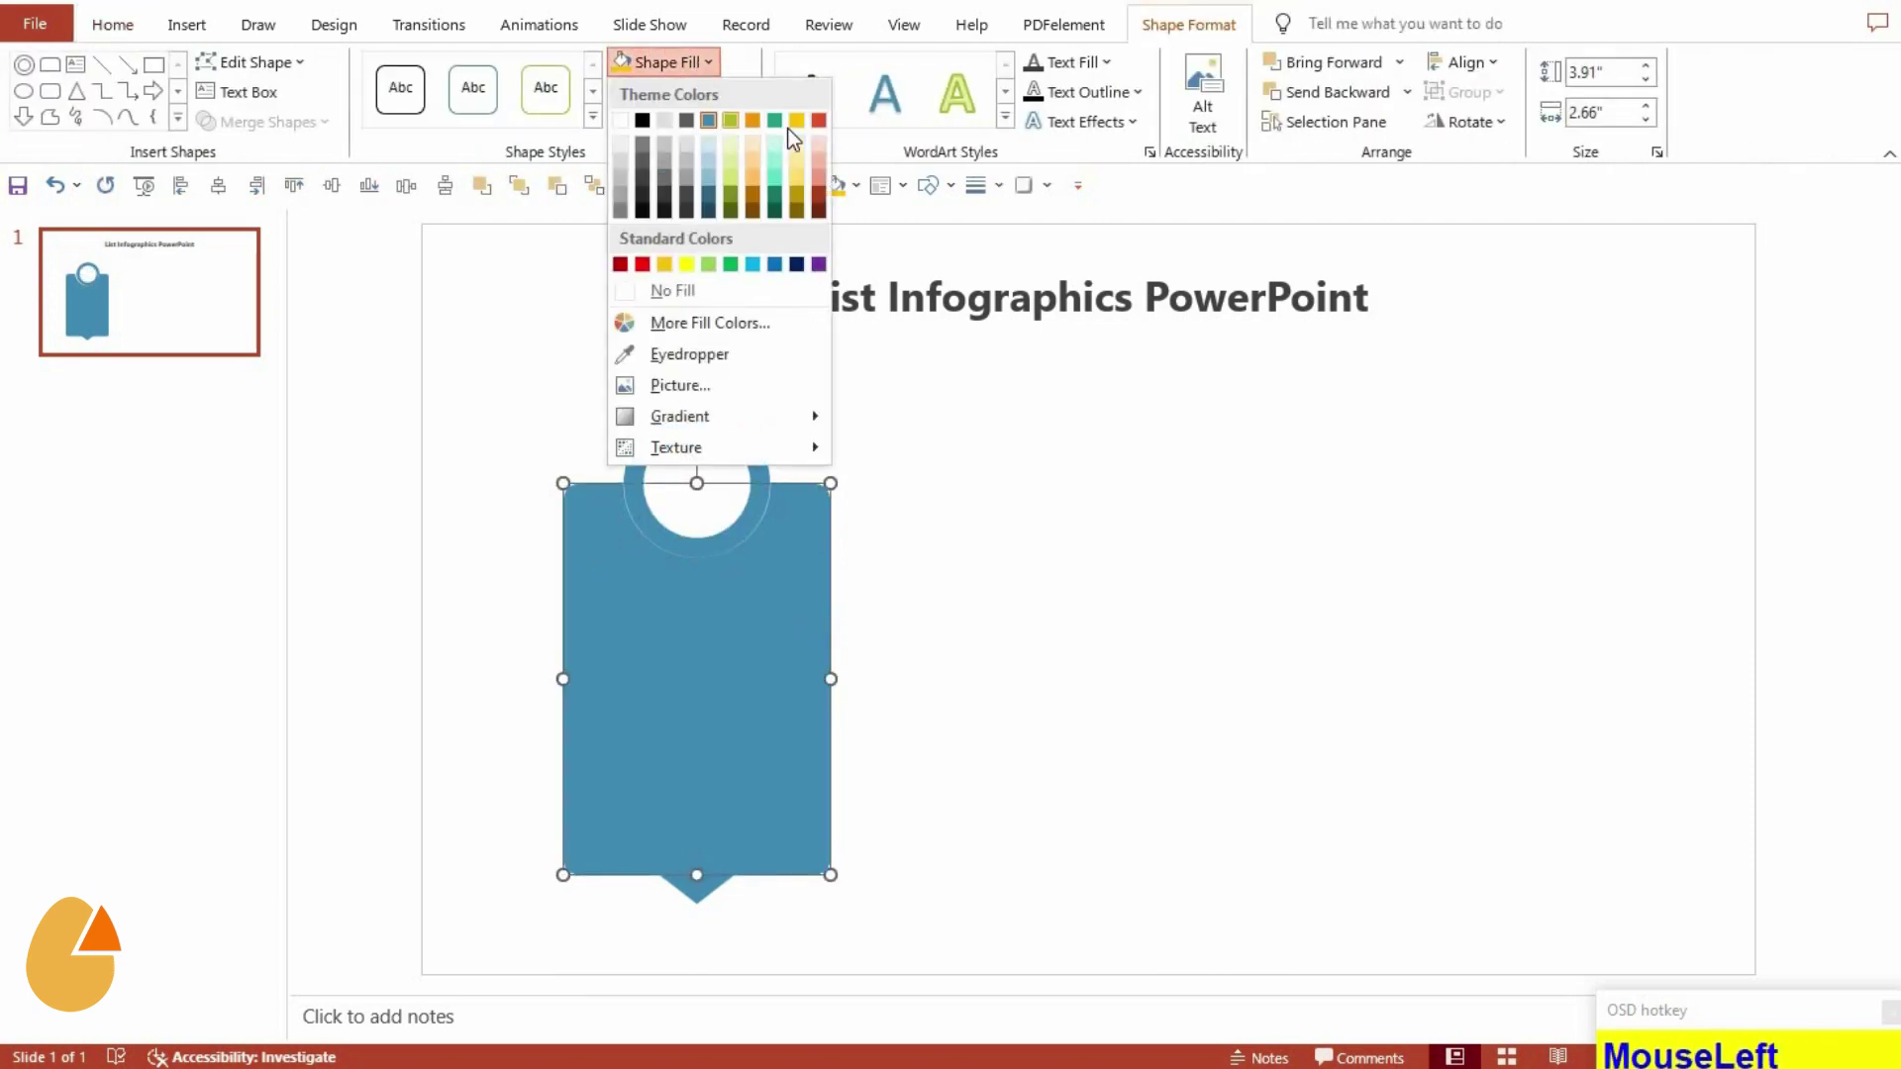
Fill the ring and bottom band in yellow shades and draw a dark dividing line across the card
right_click(764, 765)
drag(863, 519, 725, 76)
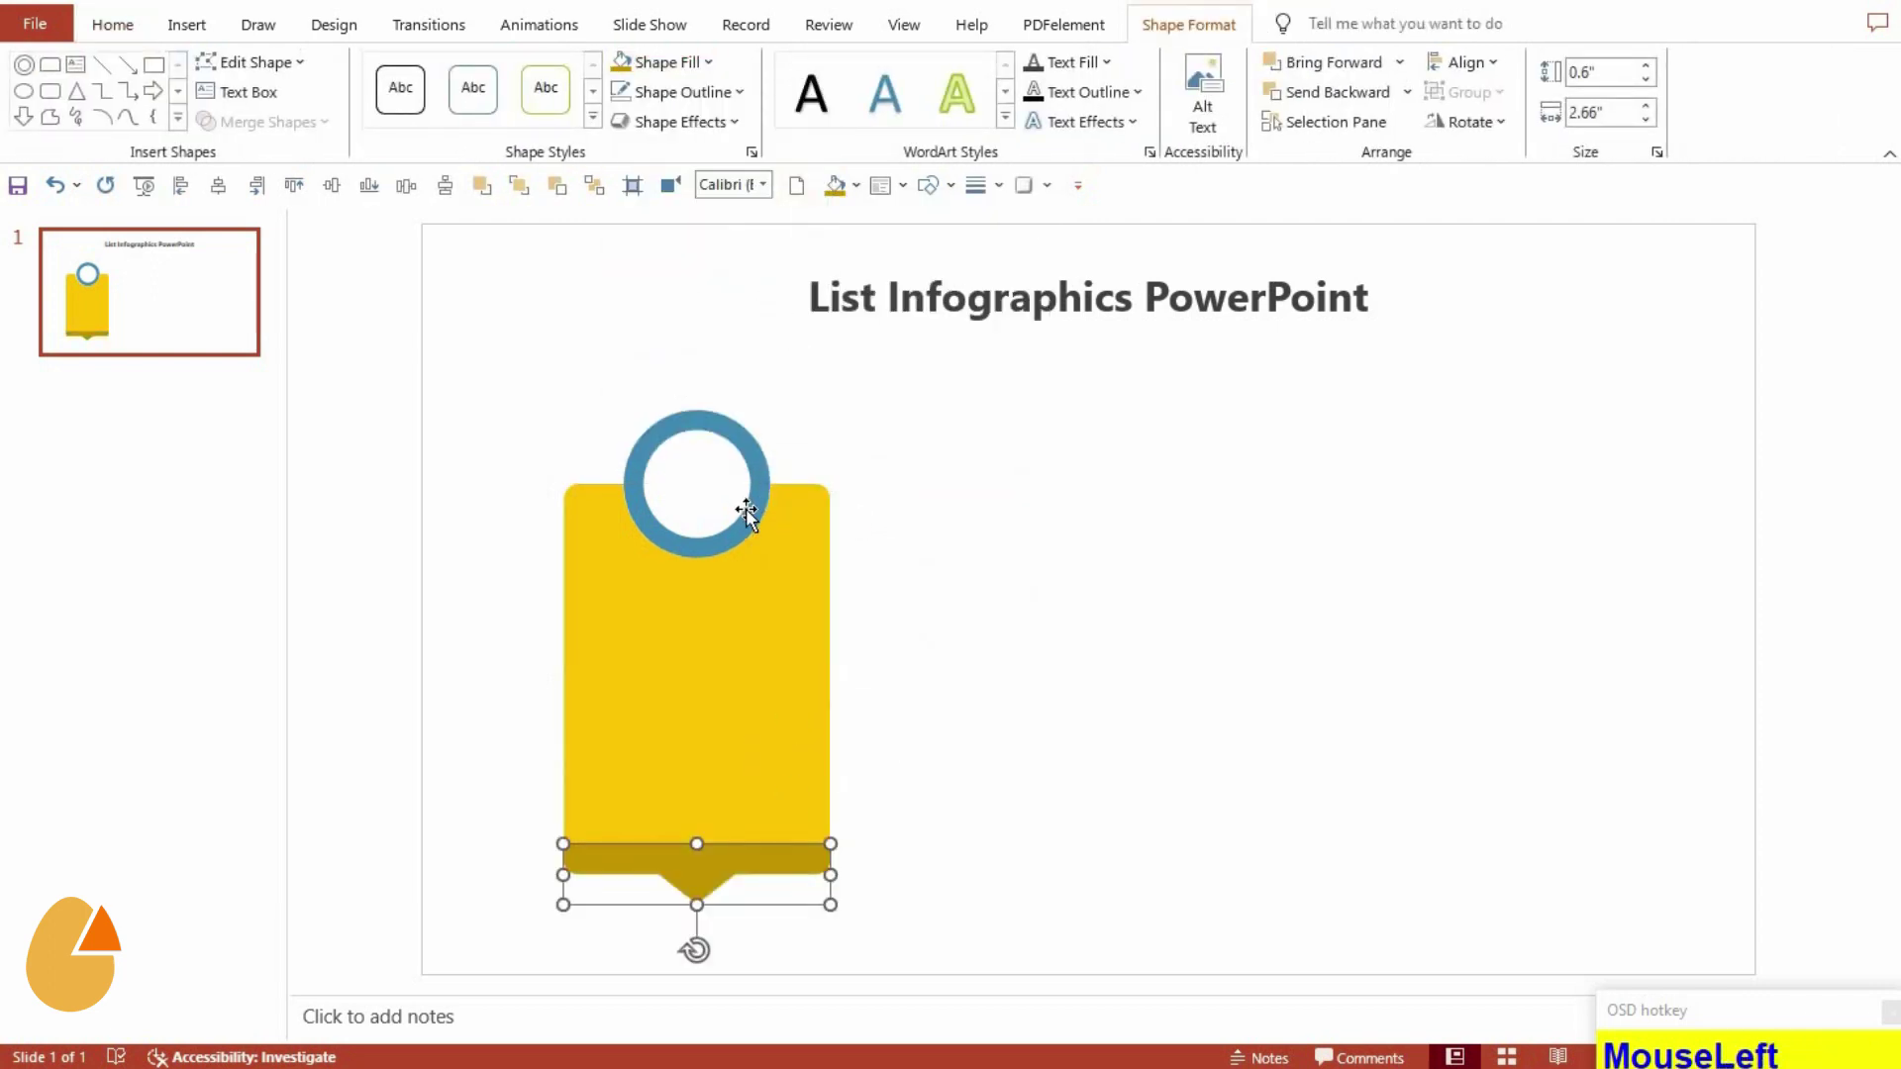
key(F4)
drag(751, 452, 963, 979)
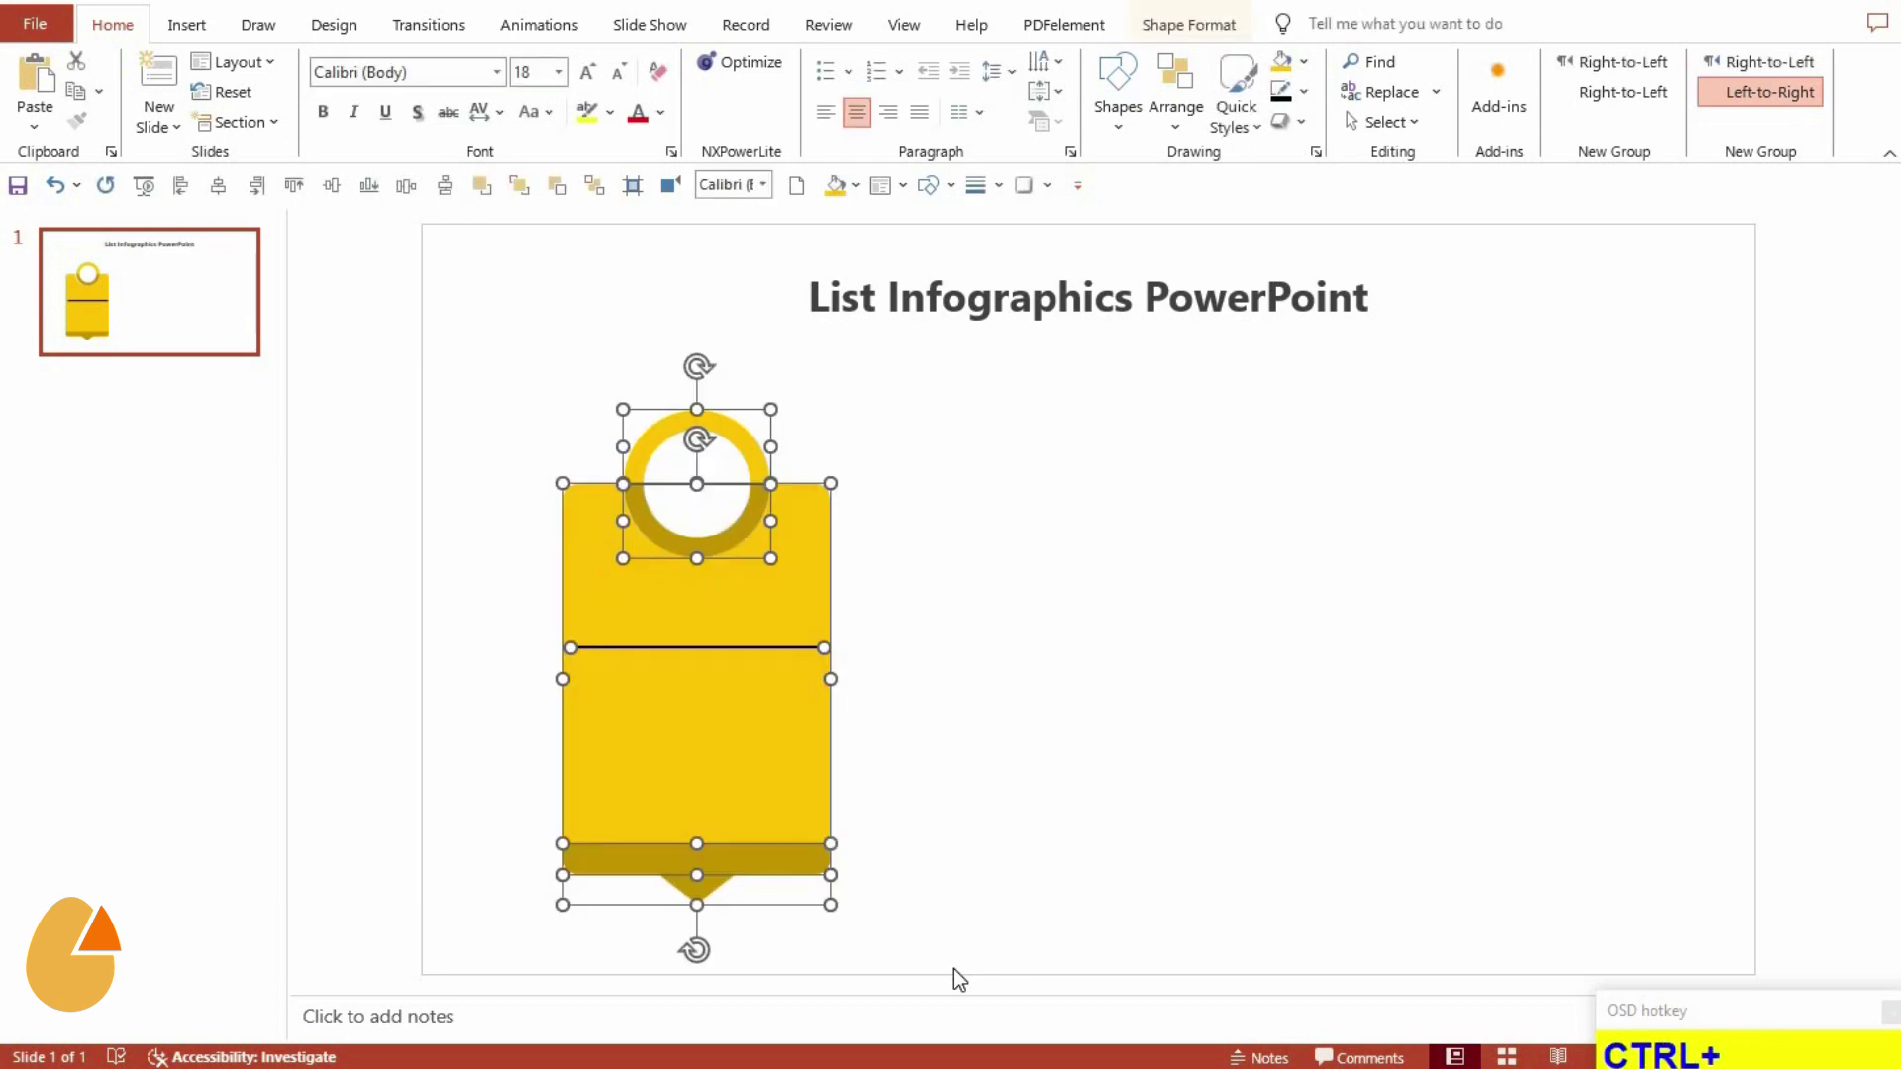
Group the card, ring, band and divider into one graphic
key(ctrl+g)
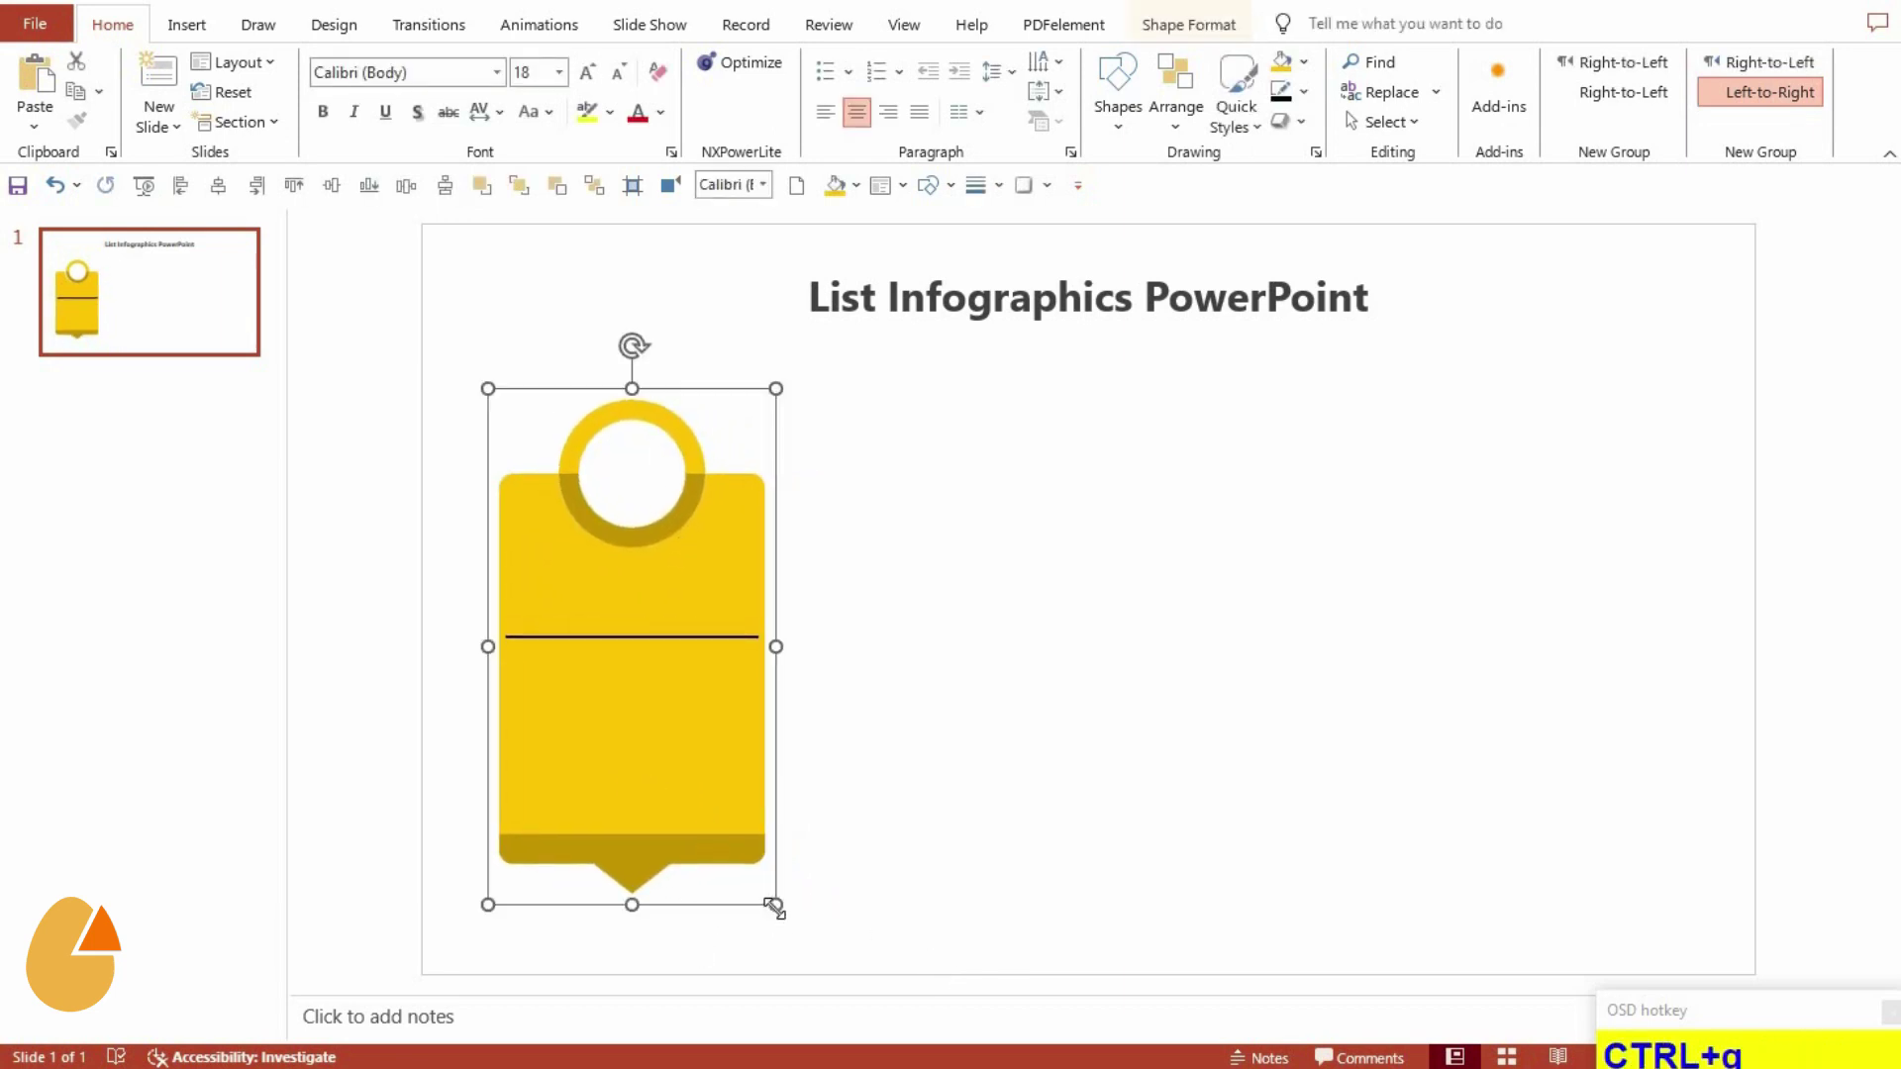
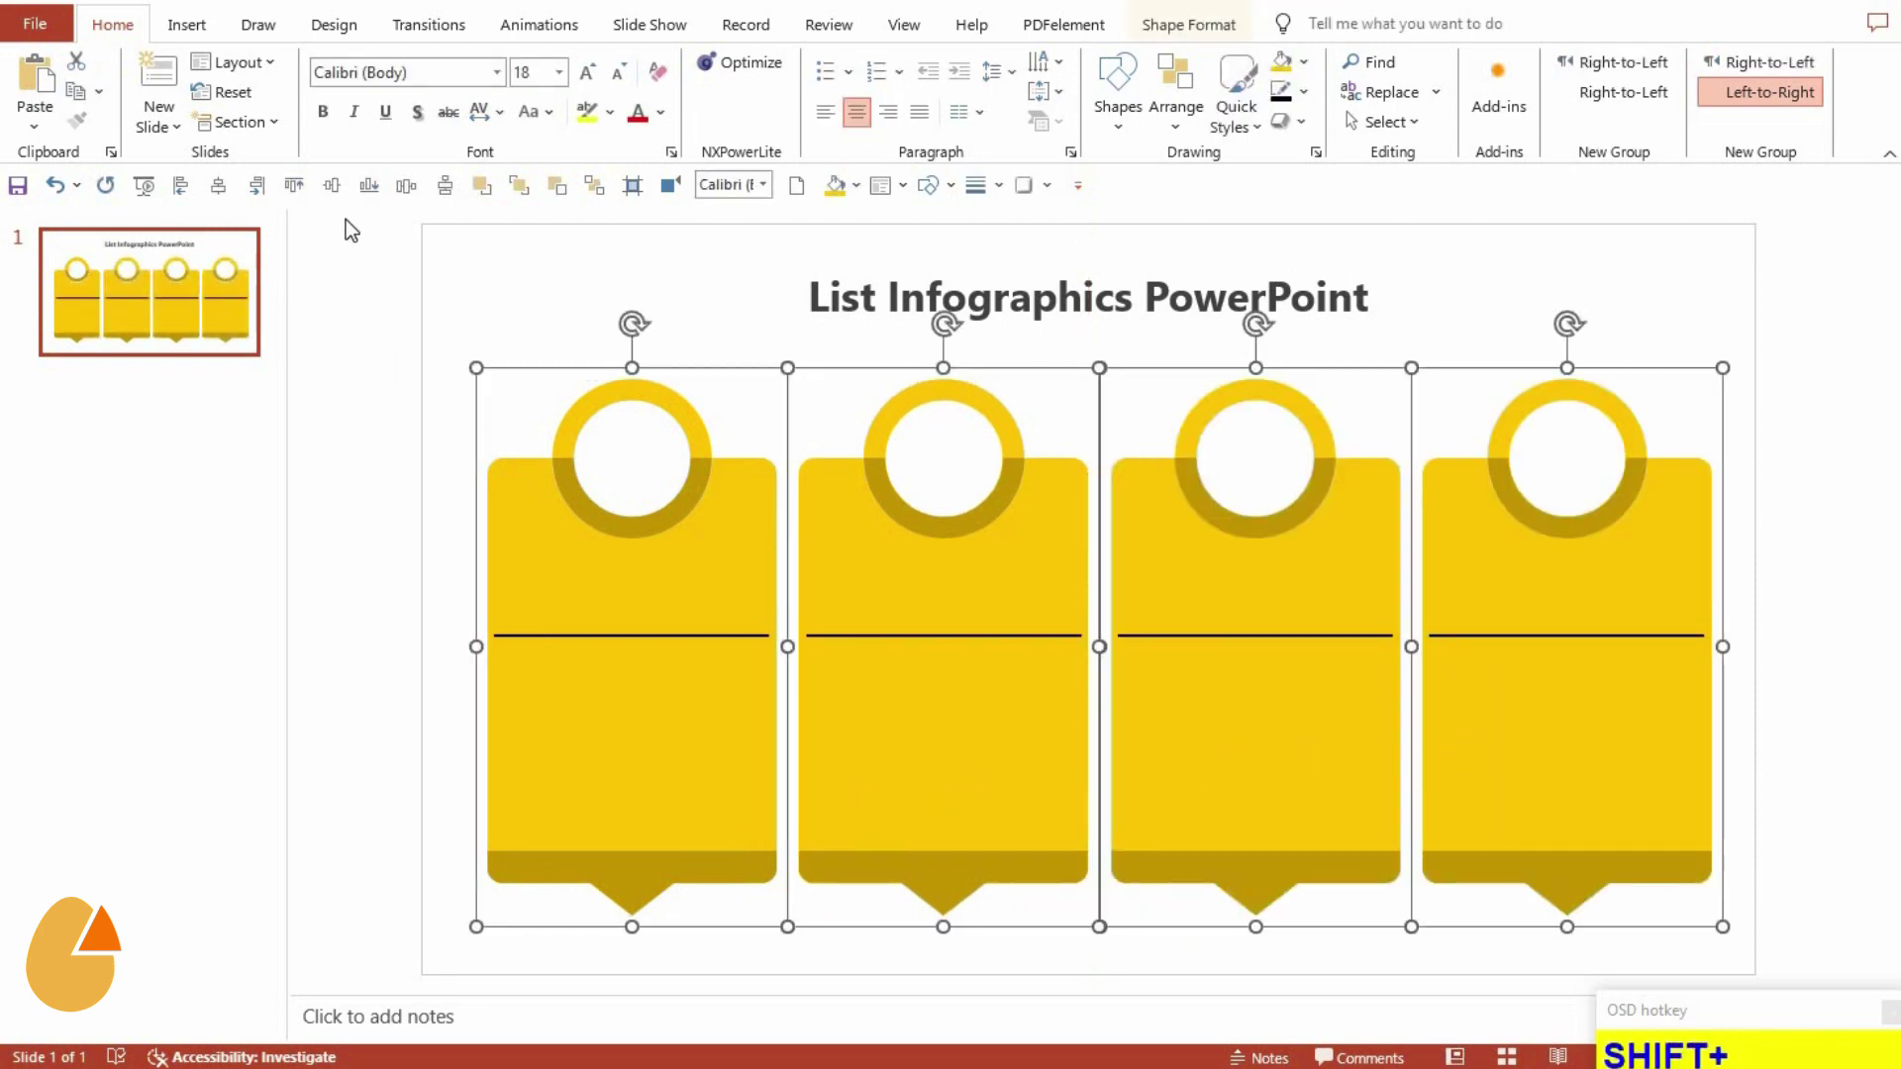
Group the four cards, nudge them down and centre them horizontally on the slide
click(386, 231)
key(ctrl+g)
click(223, 201)
key(Down)
key(Down)
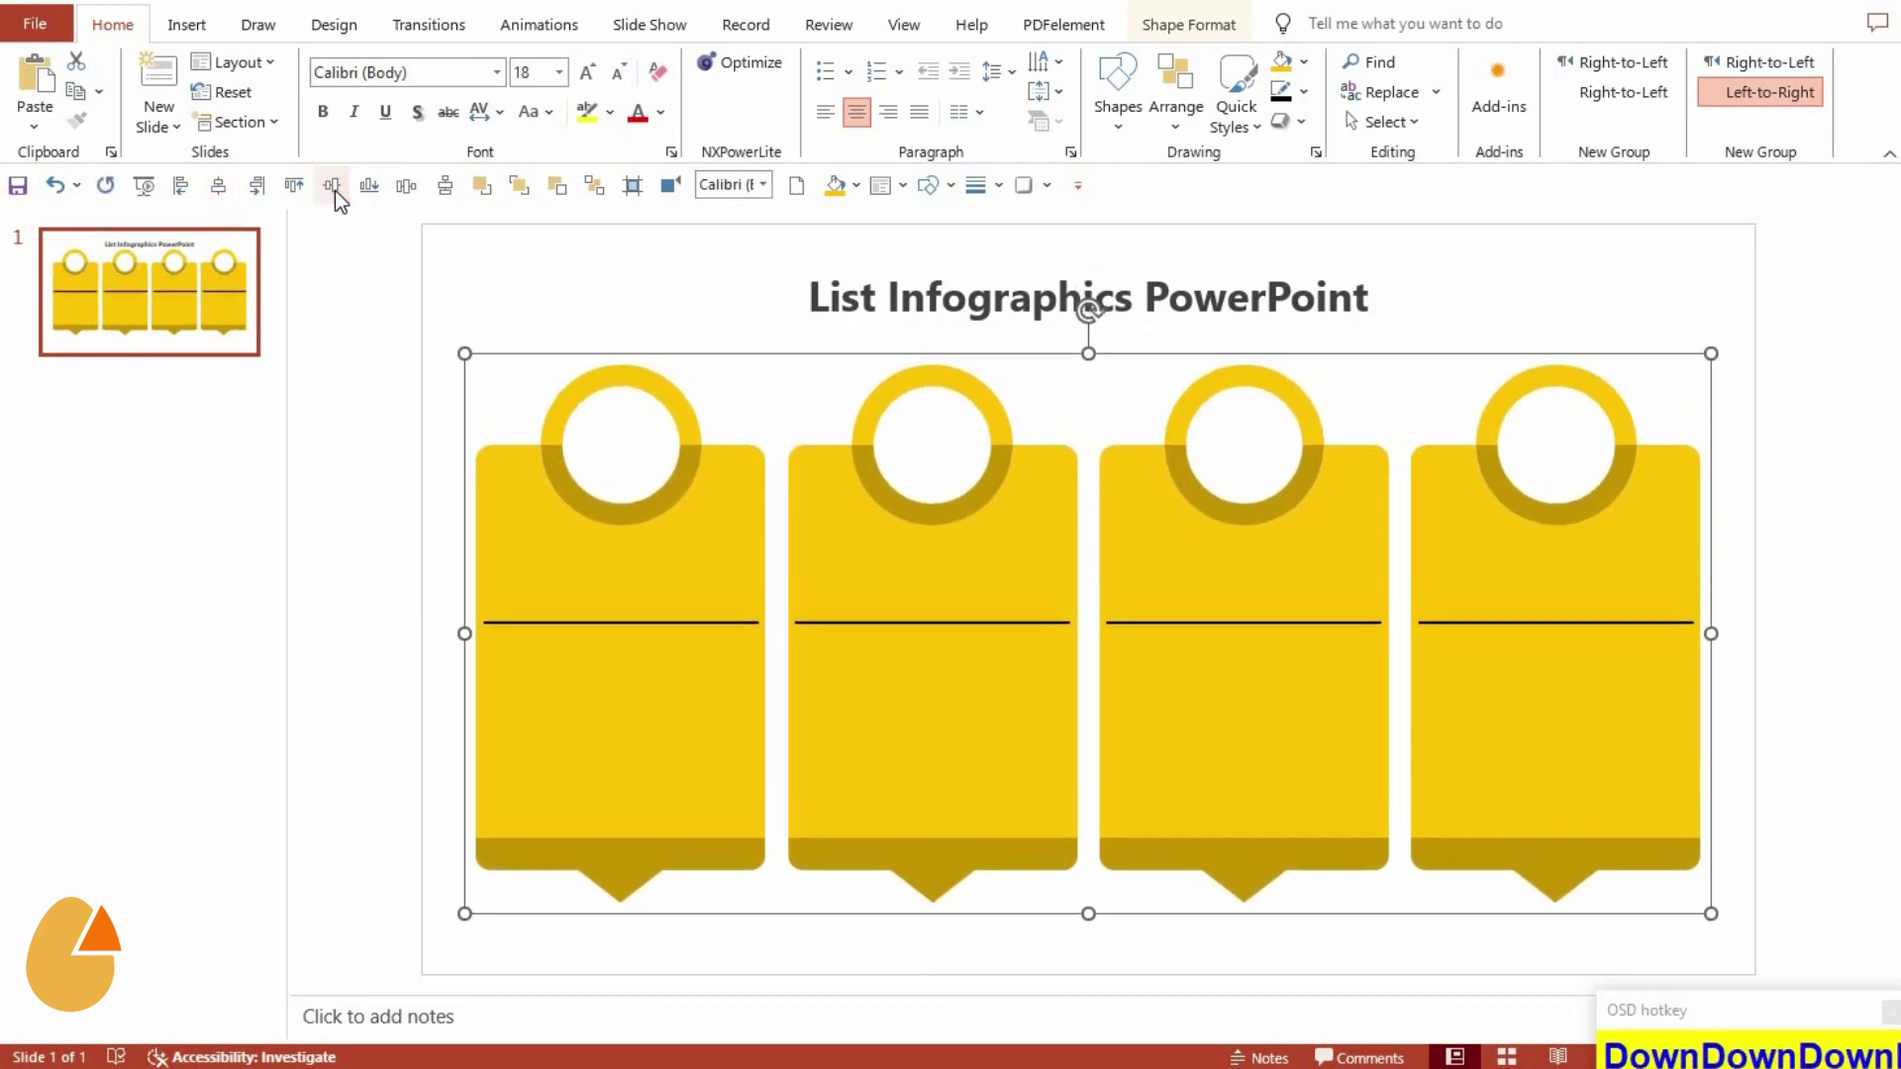
click(759, 905)
Ungroup each of the four cards and give the first card's body a green fill
key(ctrl+shift+g)
click(758, 937)
key(ctrl+shift+g)
click(935, 884)
key(ctrl+shift+g)
click(1270, 883)
key(ctrl+shift+g)
click(1508, 828)
key(ctrl+shift+g)
drag(771, 917, 733, 125)
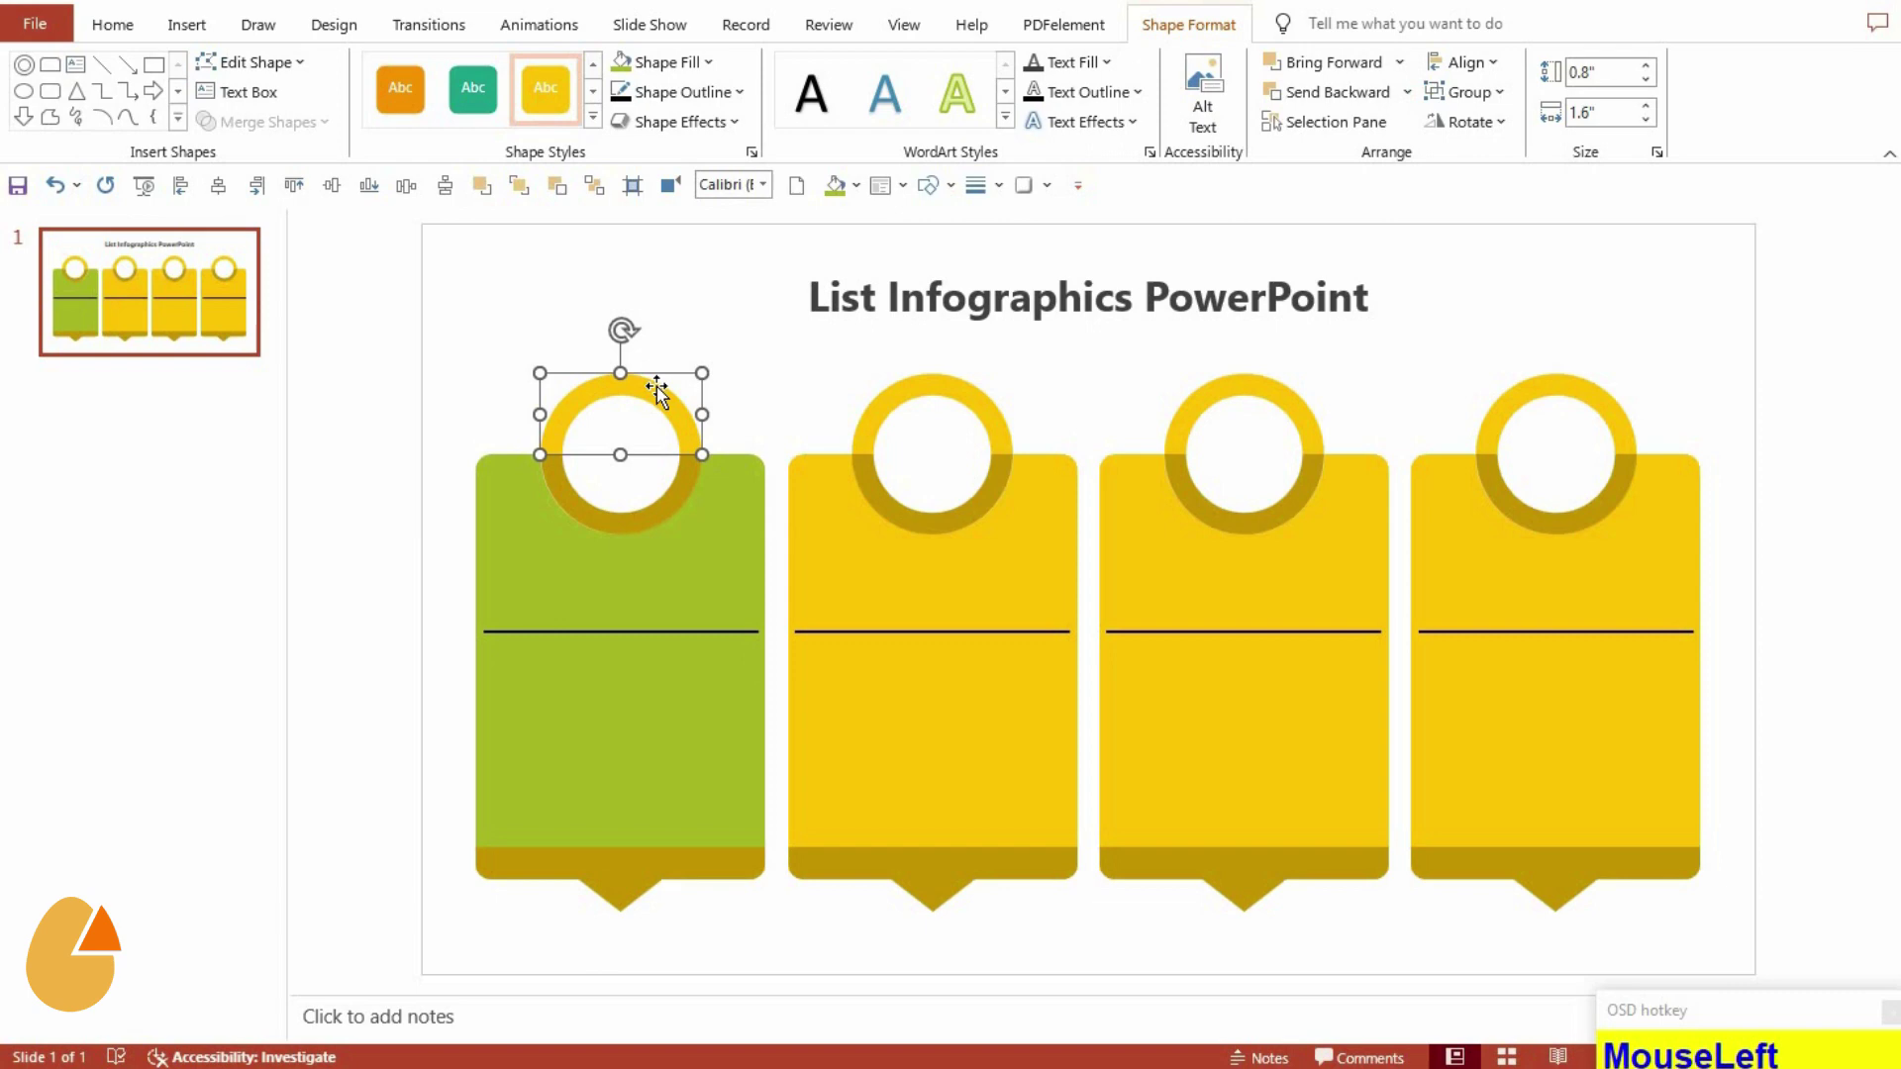
Recolour the first card's ring and bottom band in a darker green shade
key(F4)
click(655, 883)
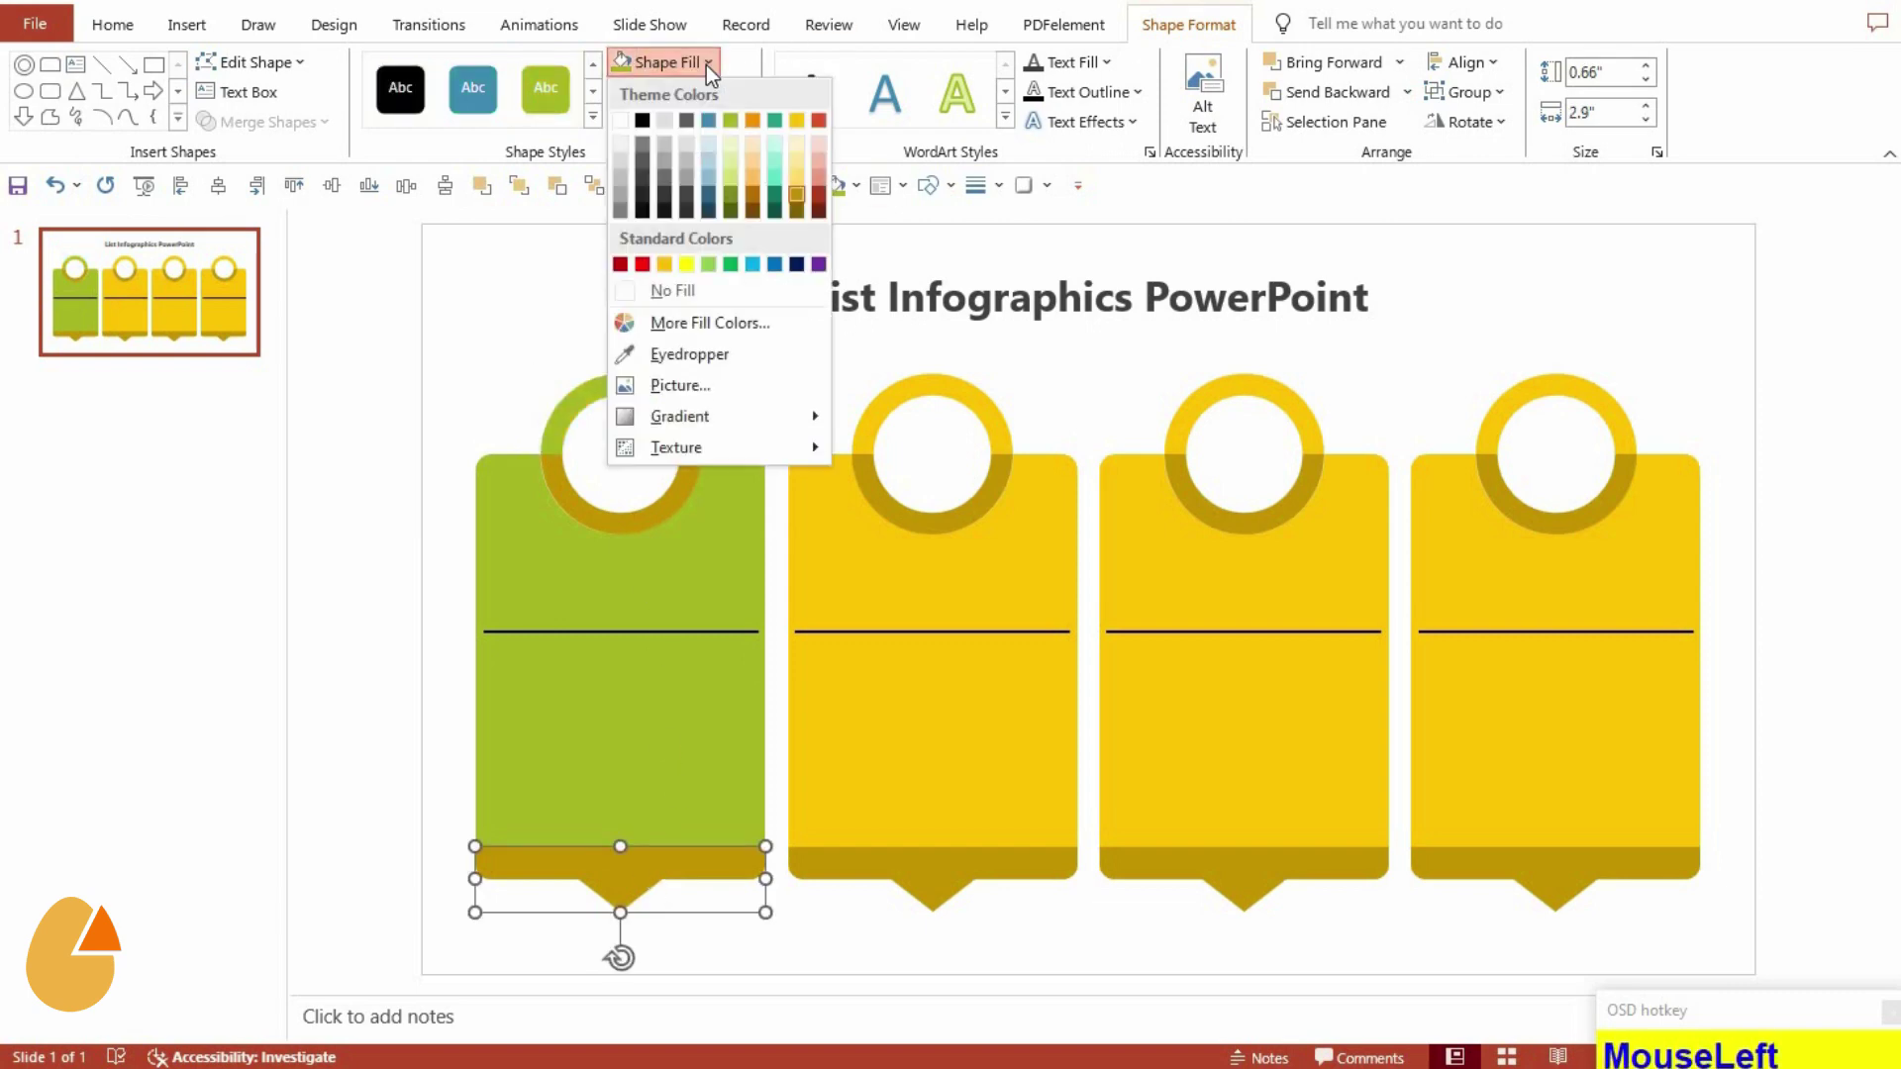
key(F4)
click(872, 524)
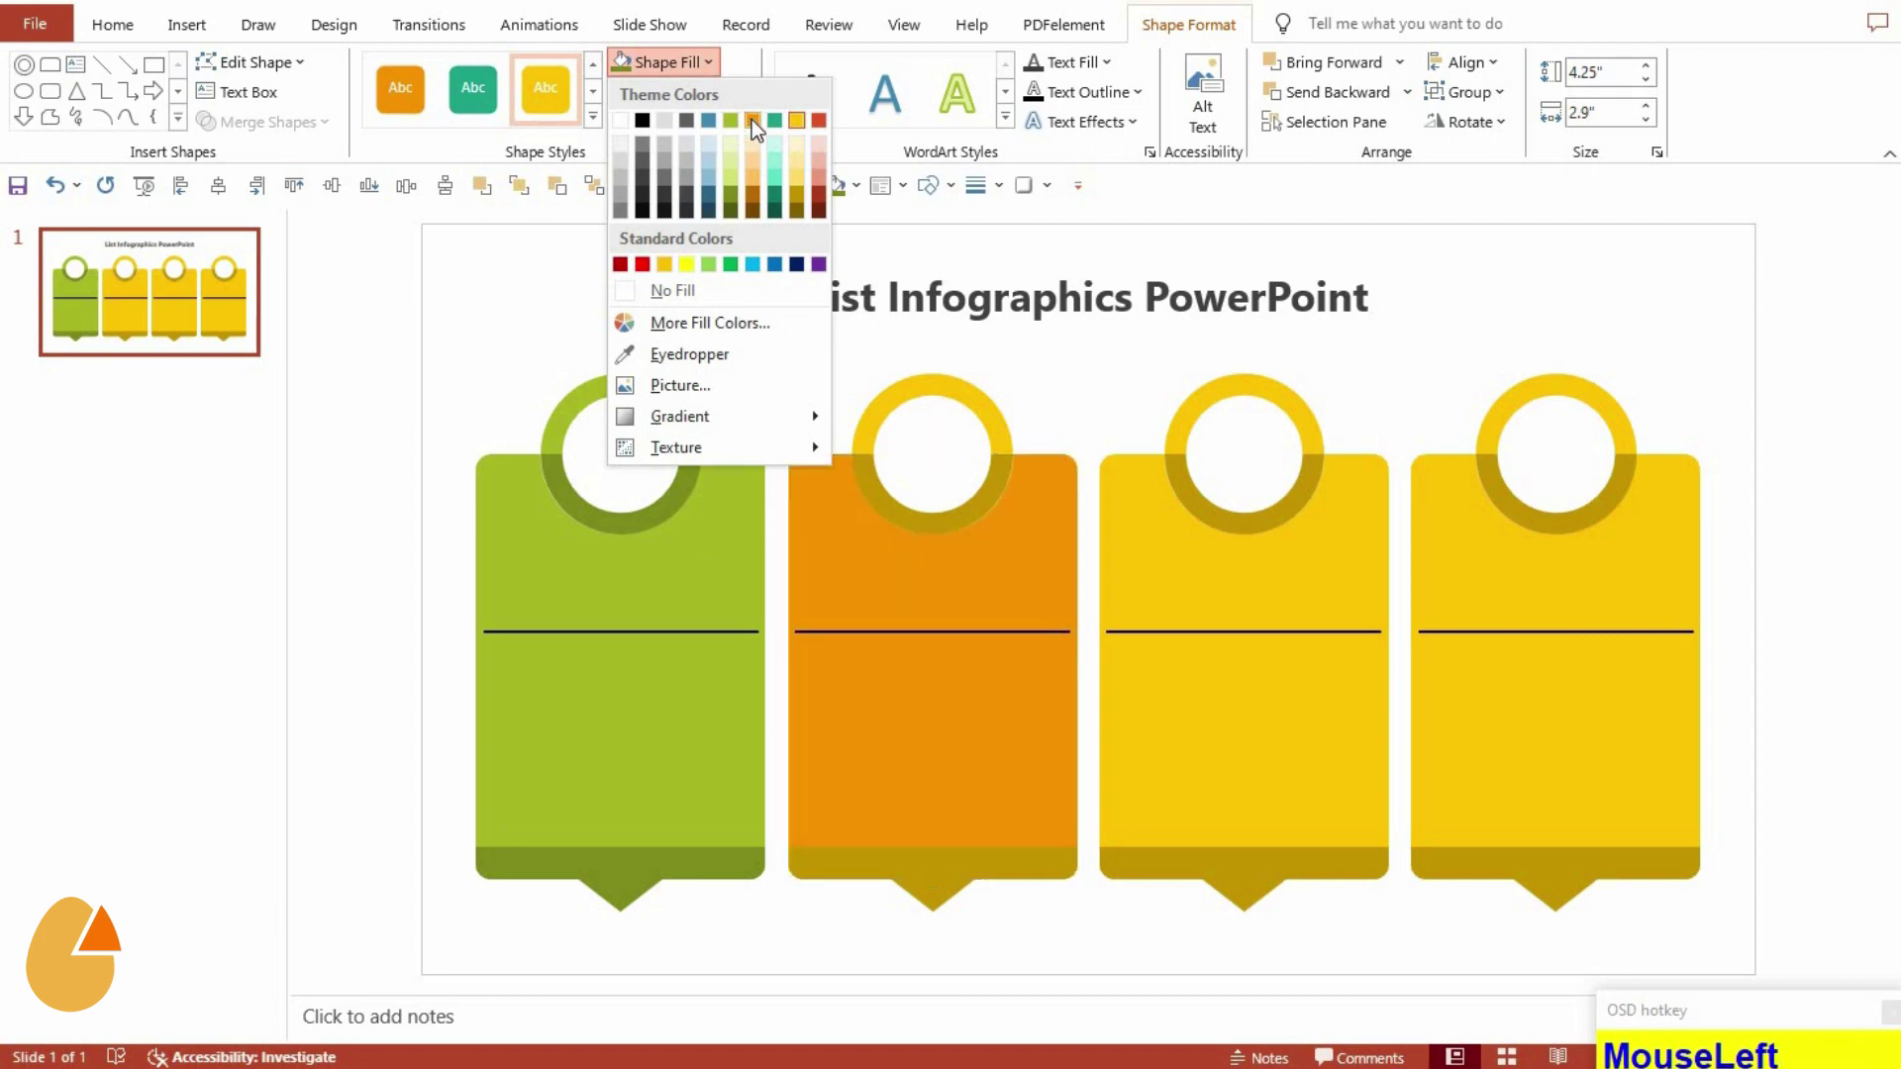
key(F4)
Apply matching orange and red shades to the orange and red cards' rings
click(951, 879)
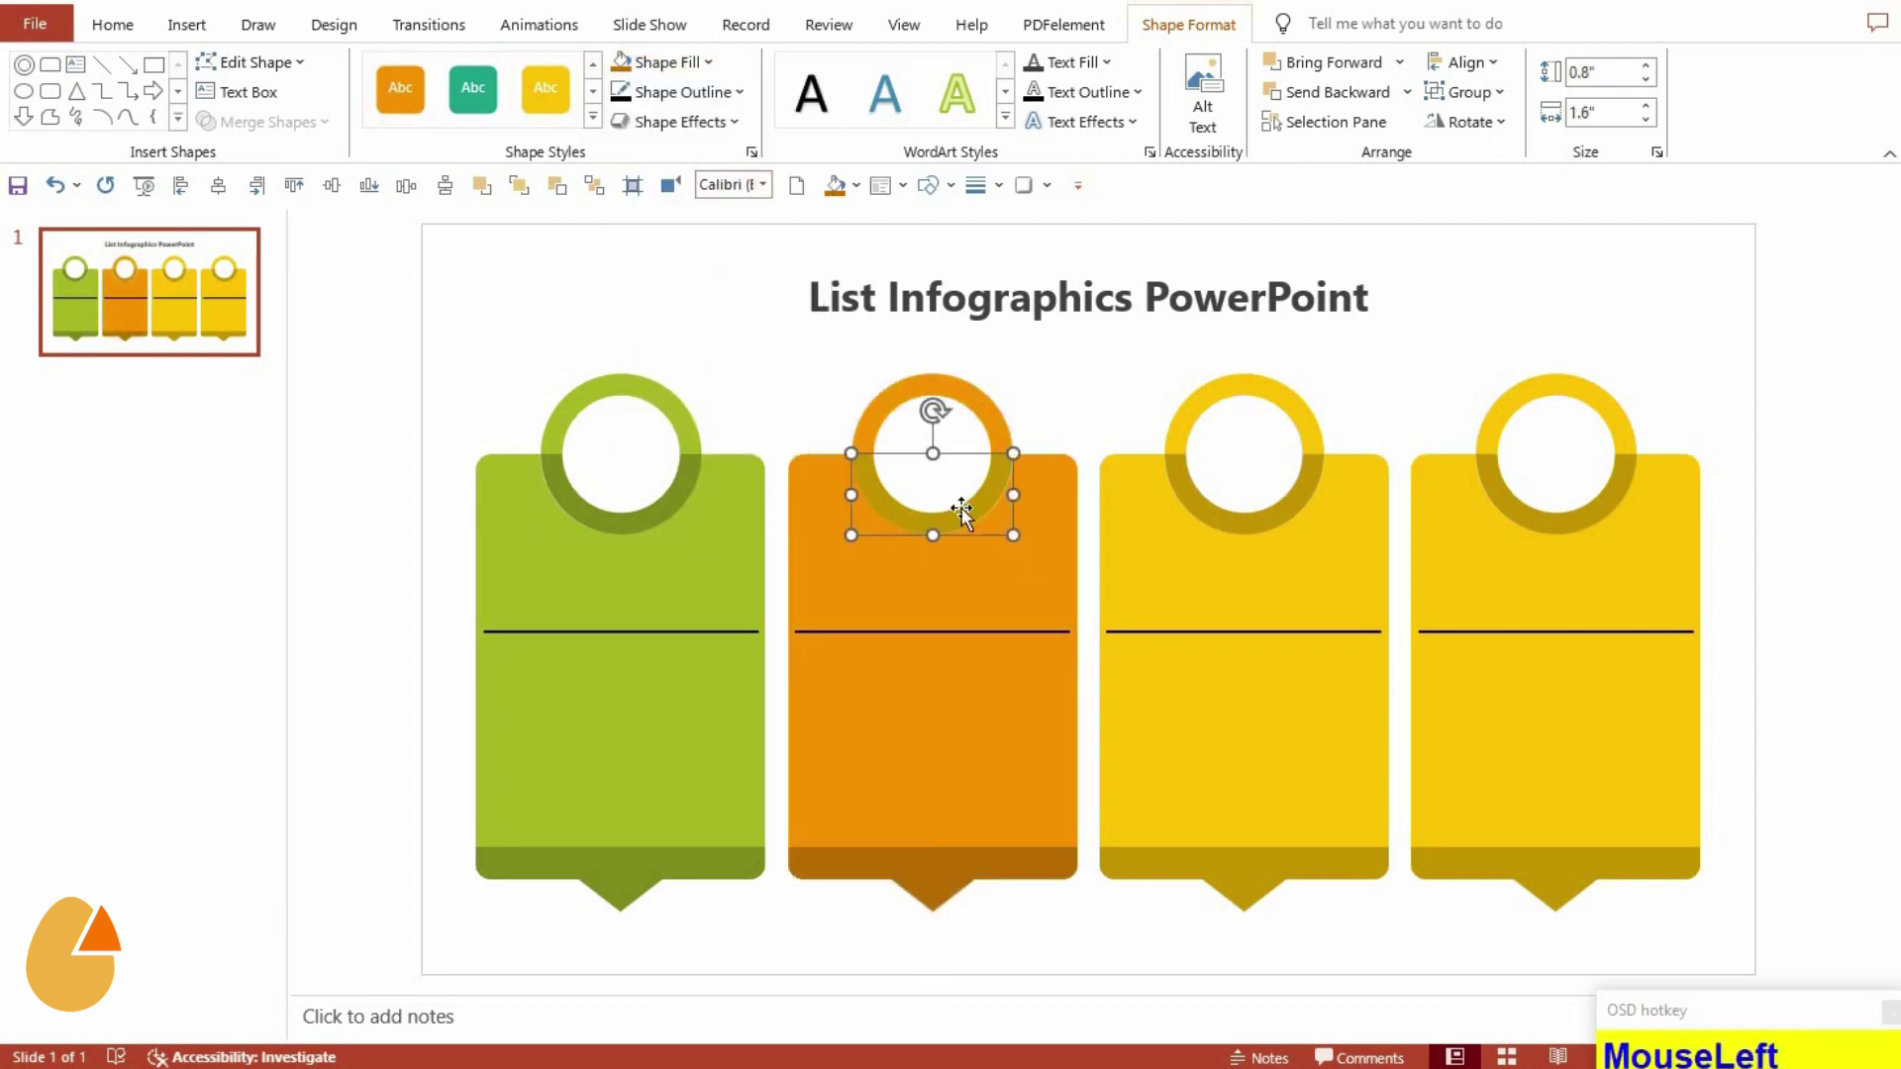
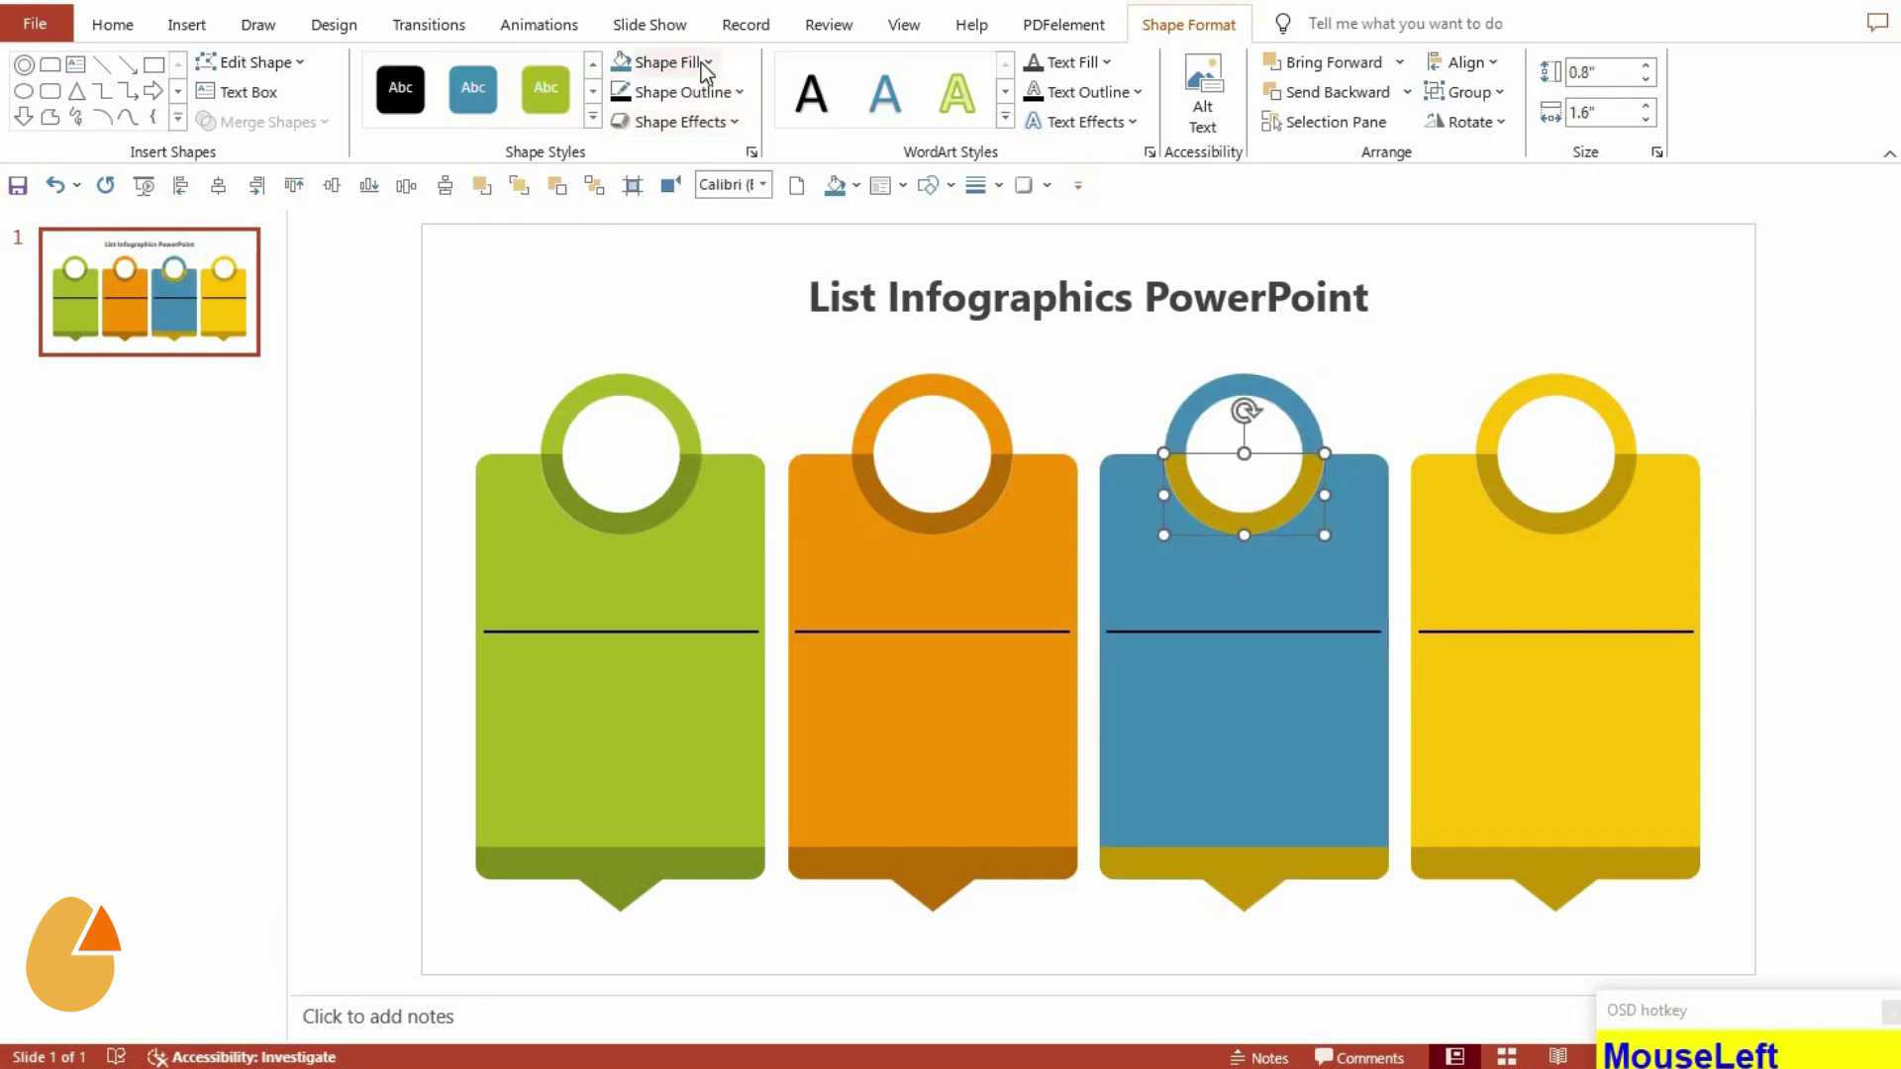
key(F4)
click(1444, 640)
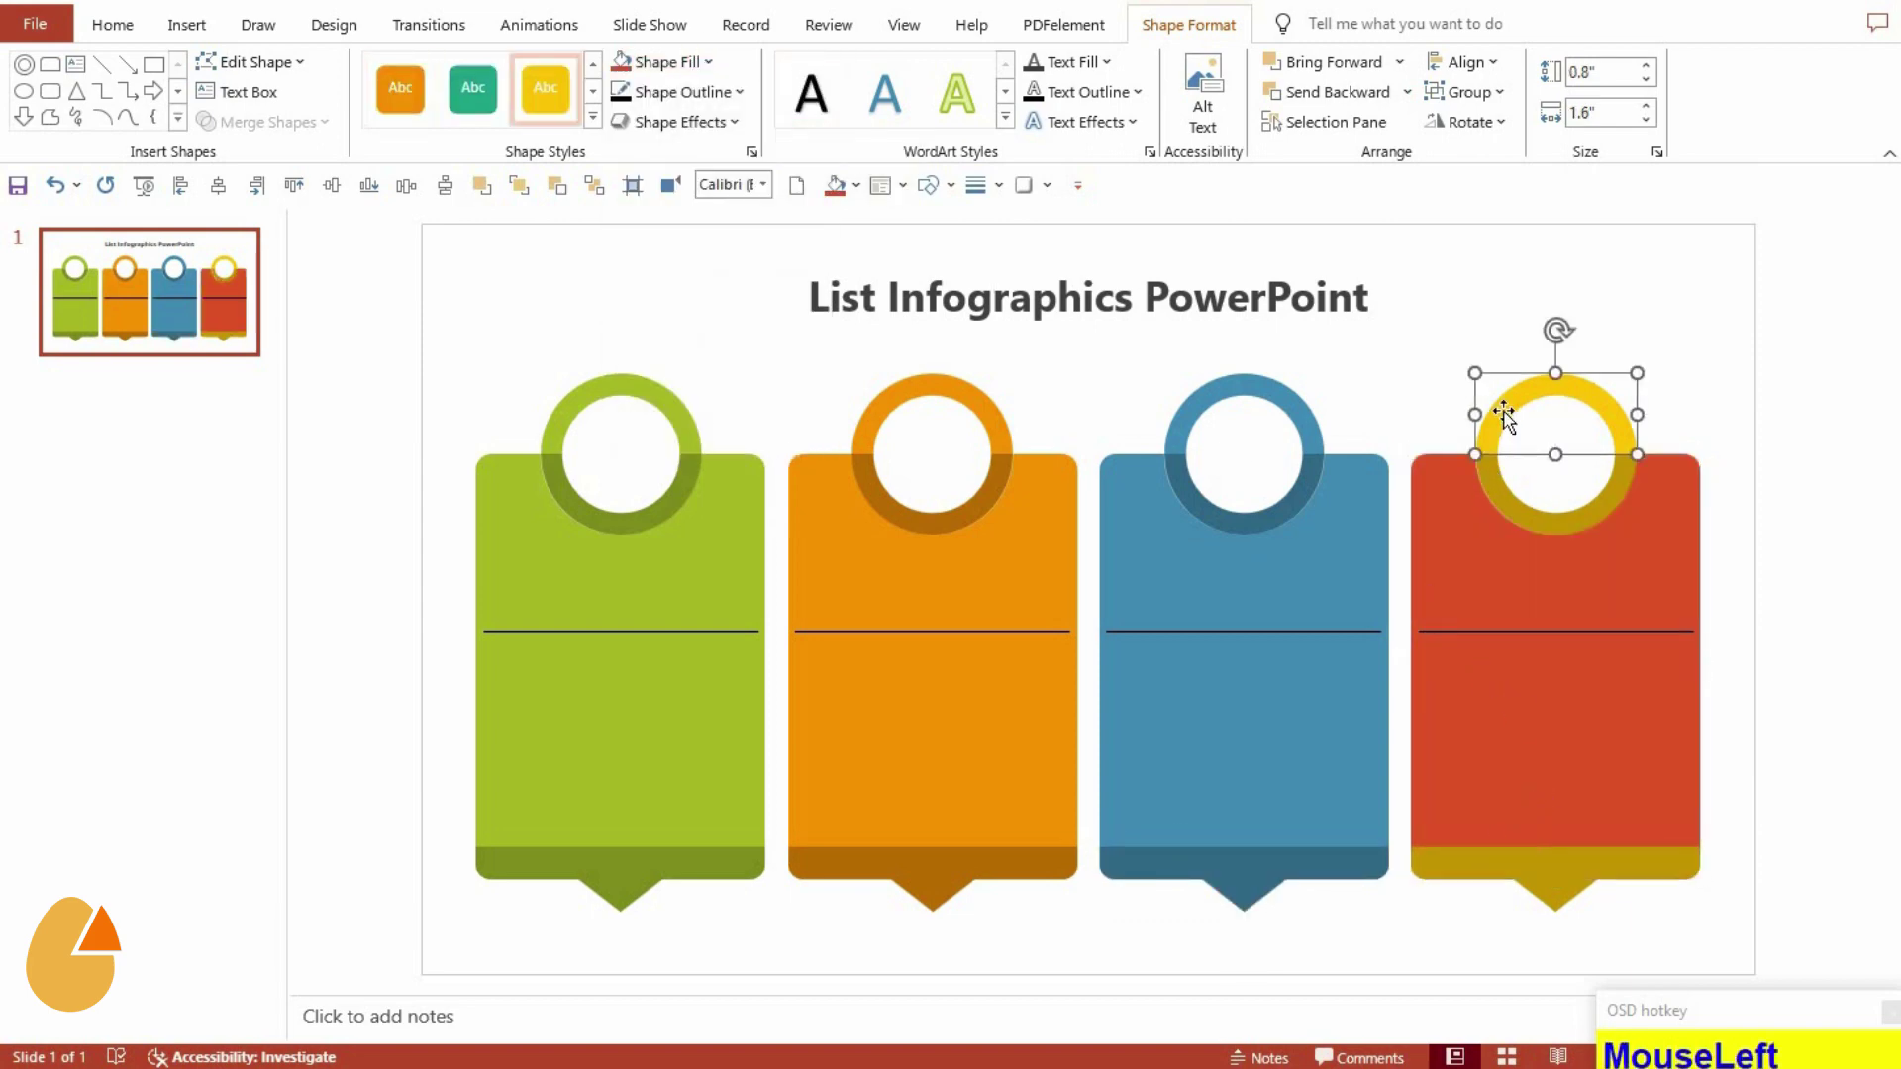
key(F4)
click(1533, 509)
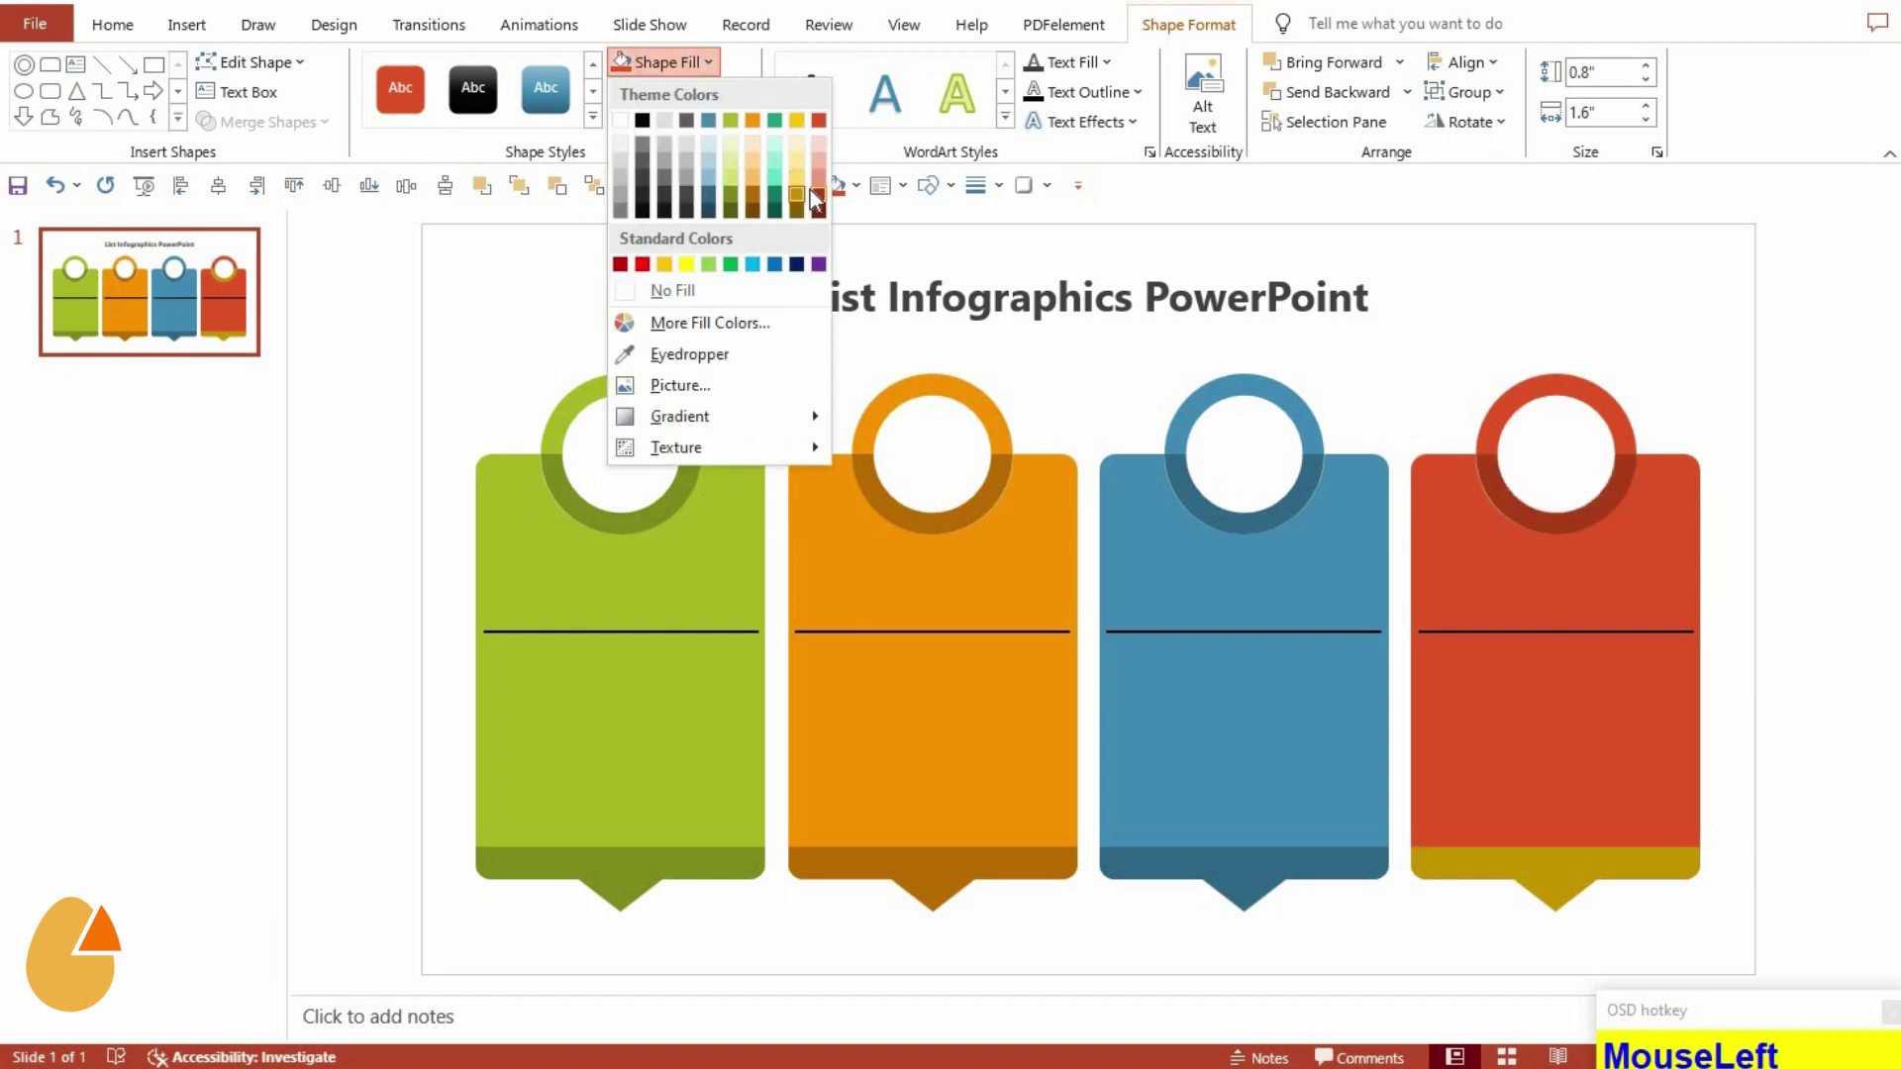
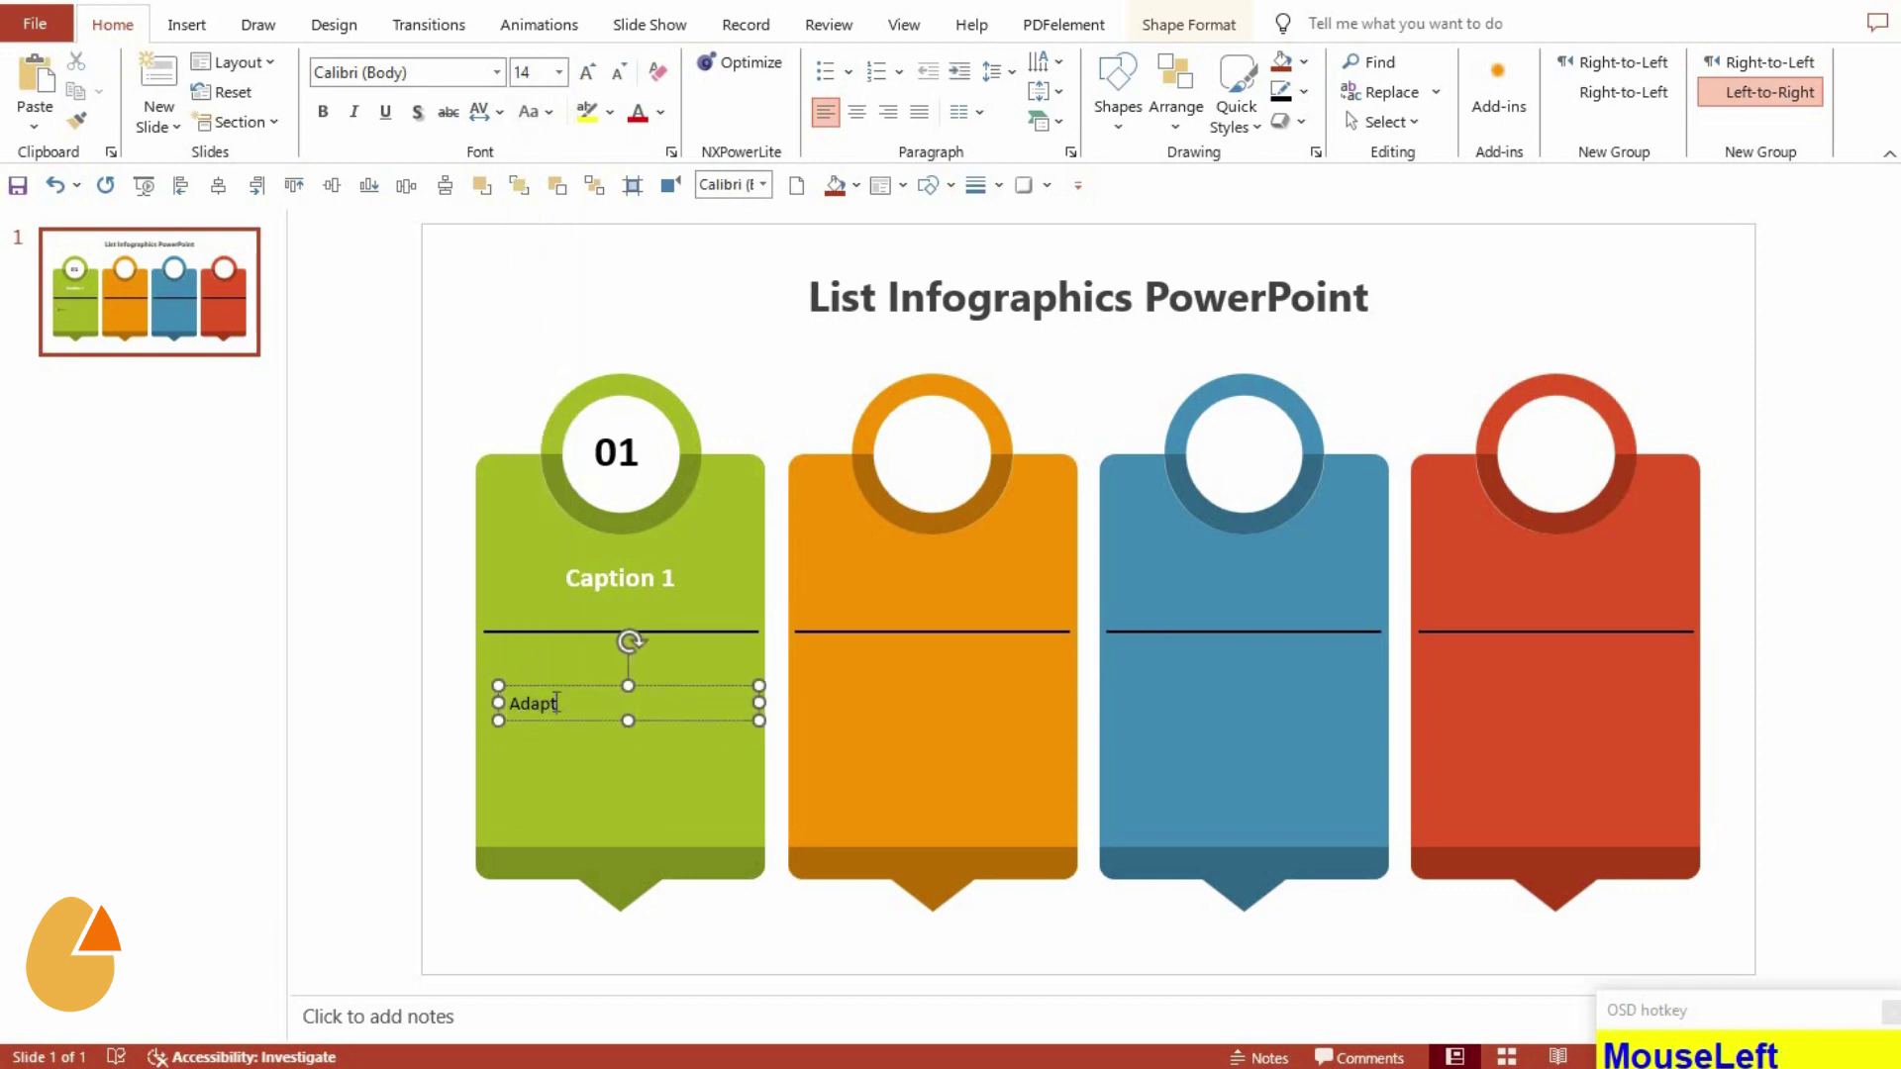
Write the first card's two-line description text in its text box
key(space)
text(Spaceit with)
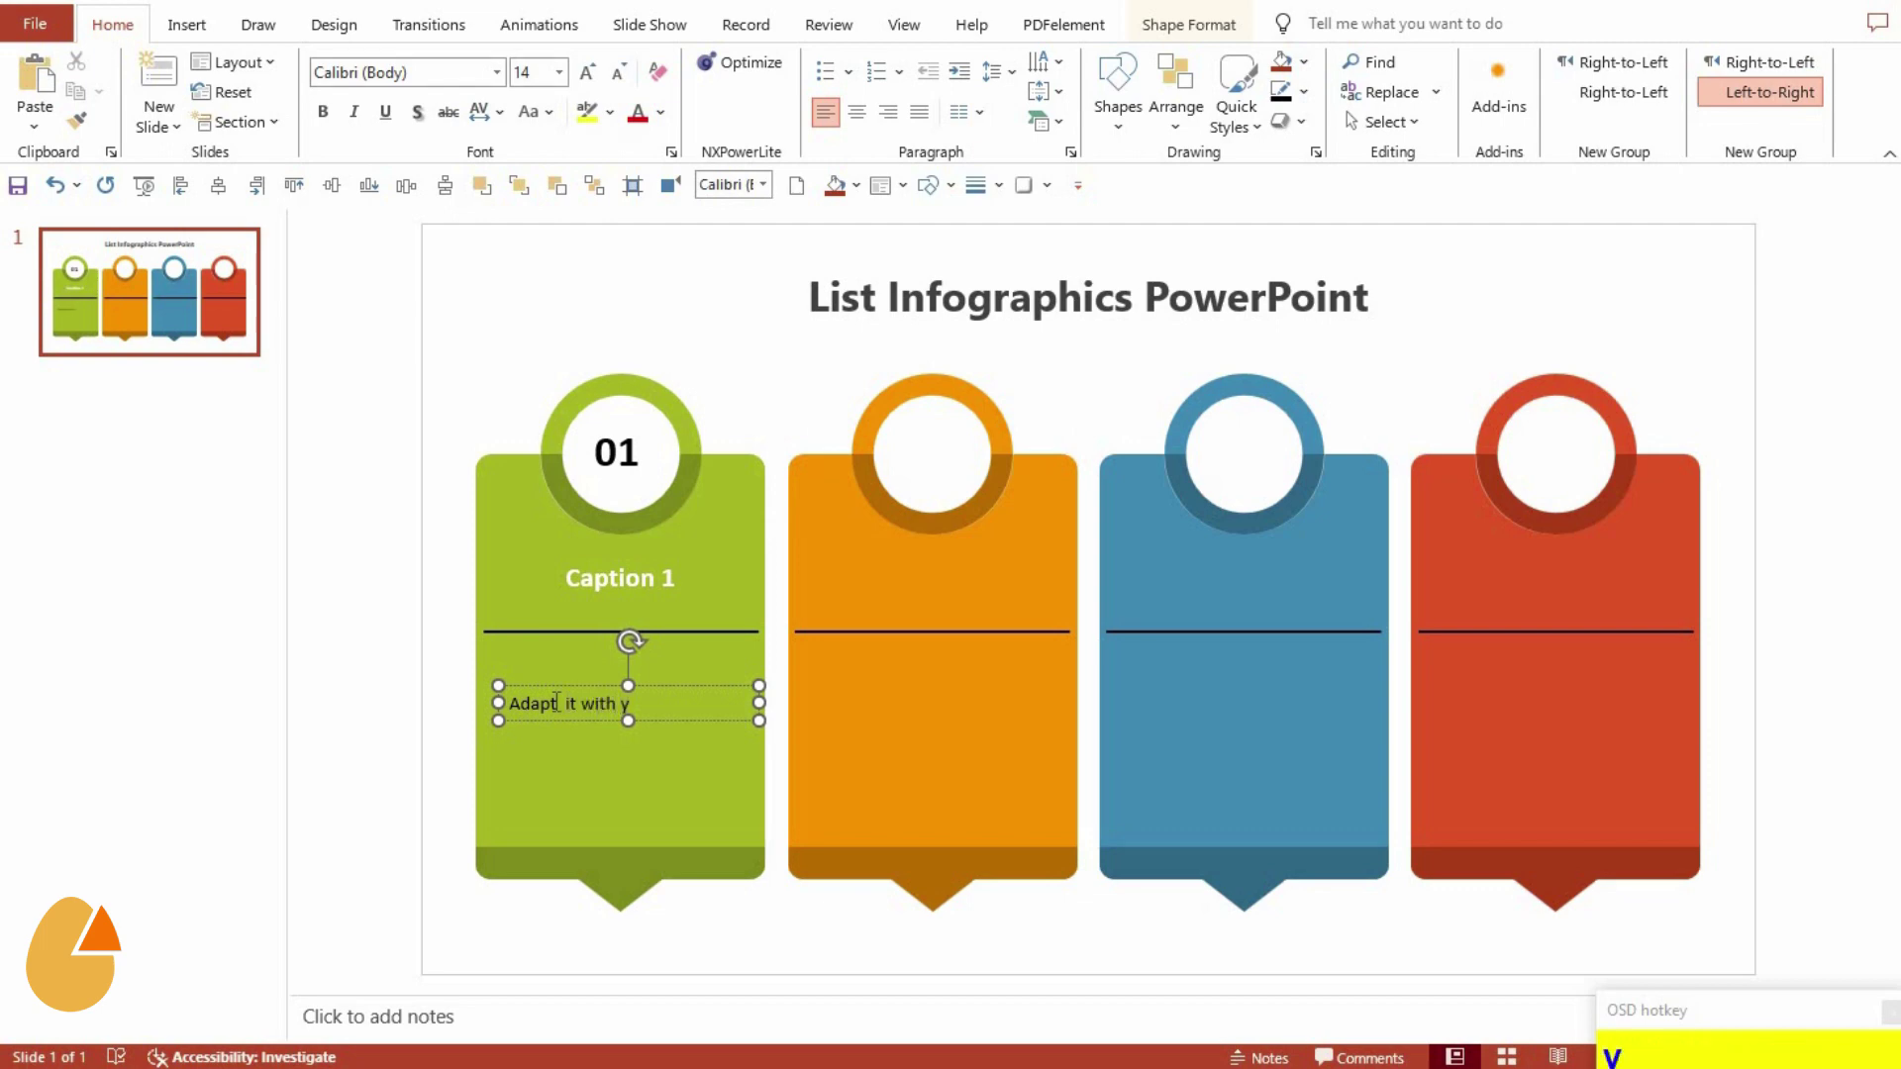
text(ur needsnd)
key(Return)
text(it will)
text(pturea)
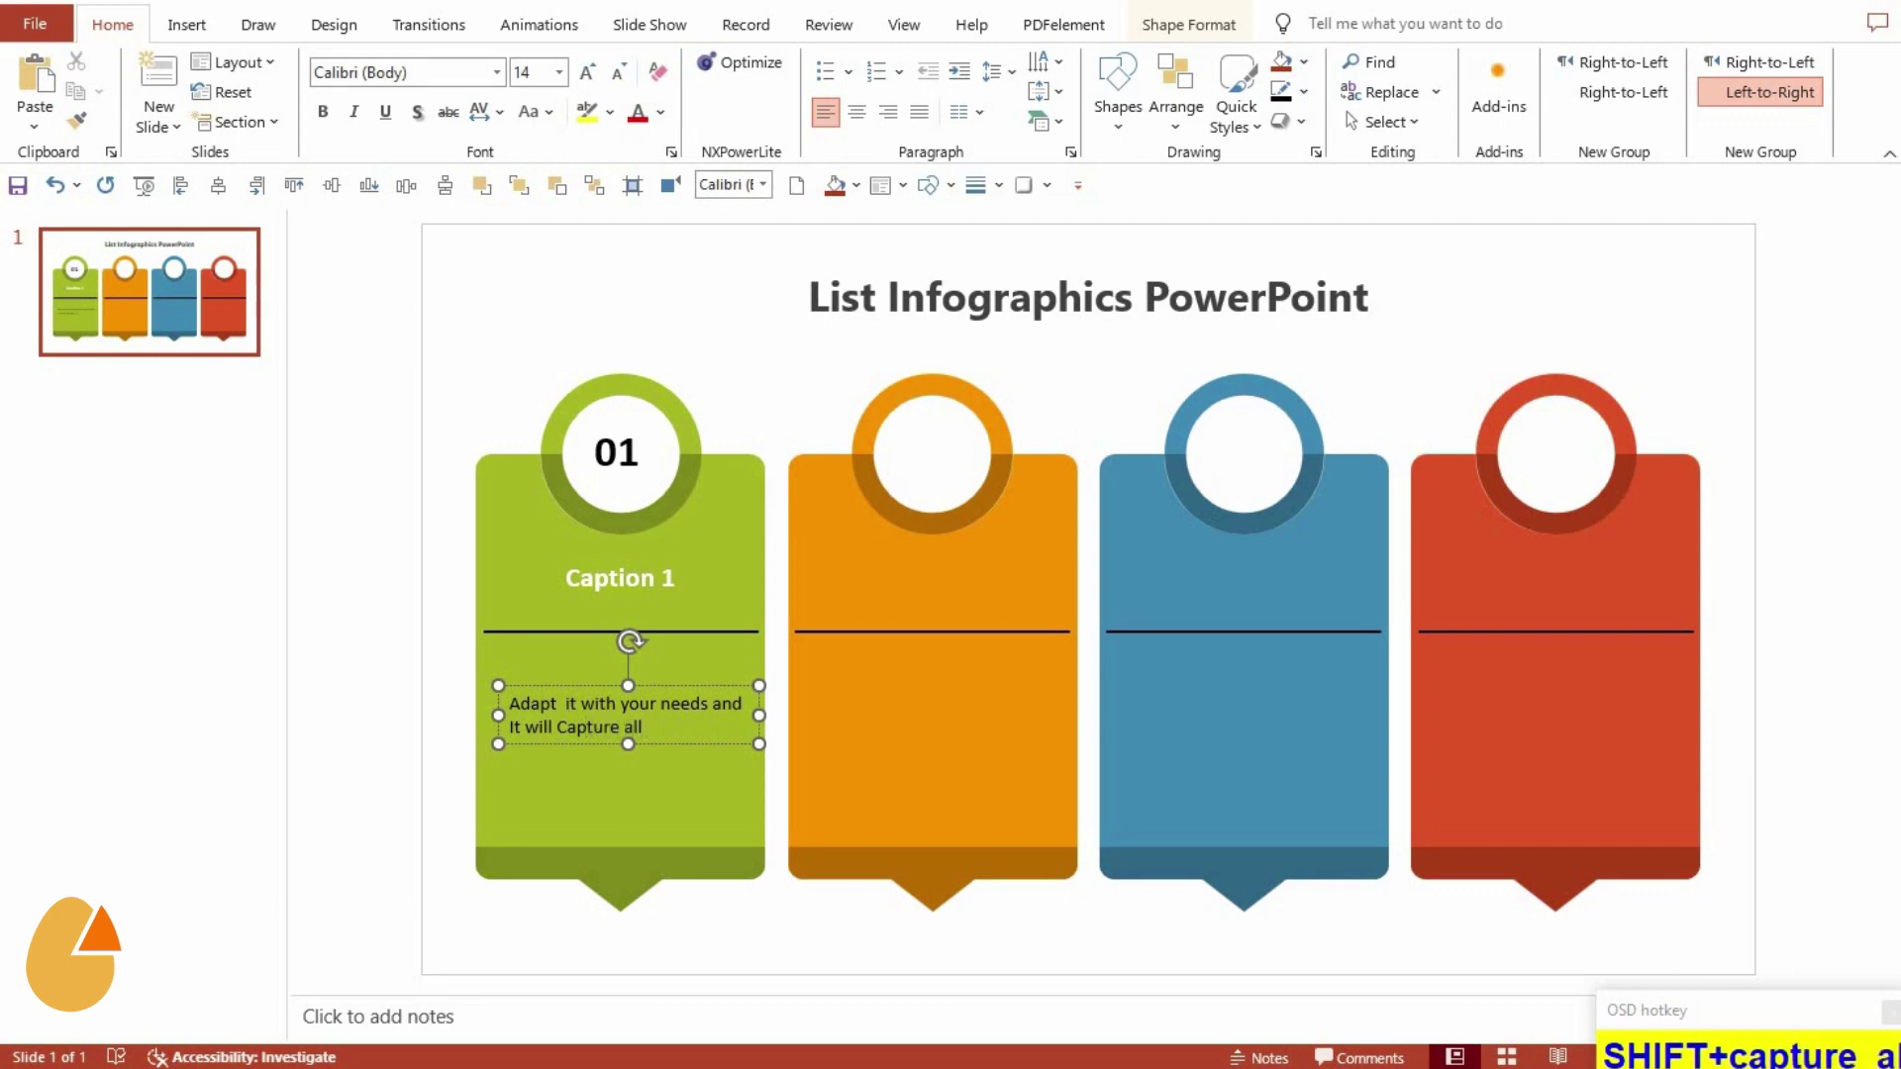
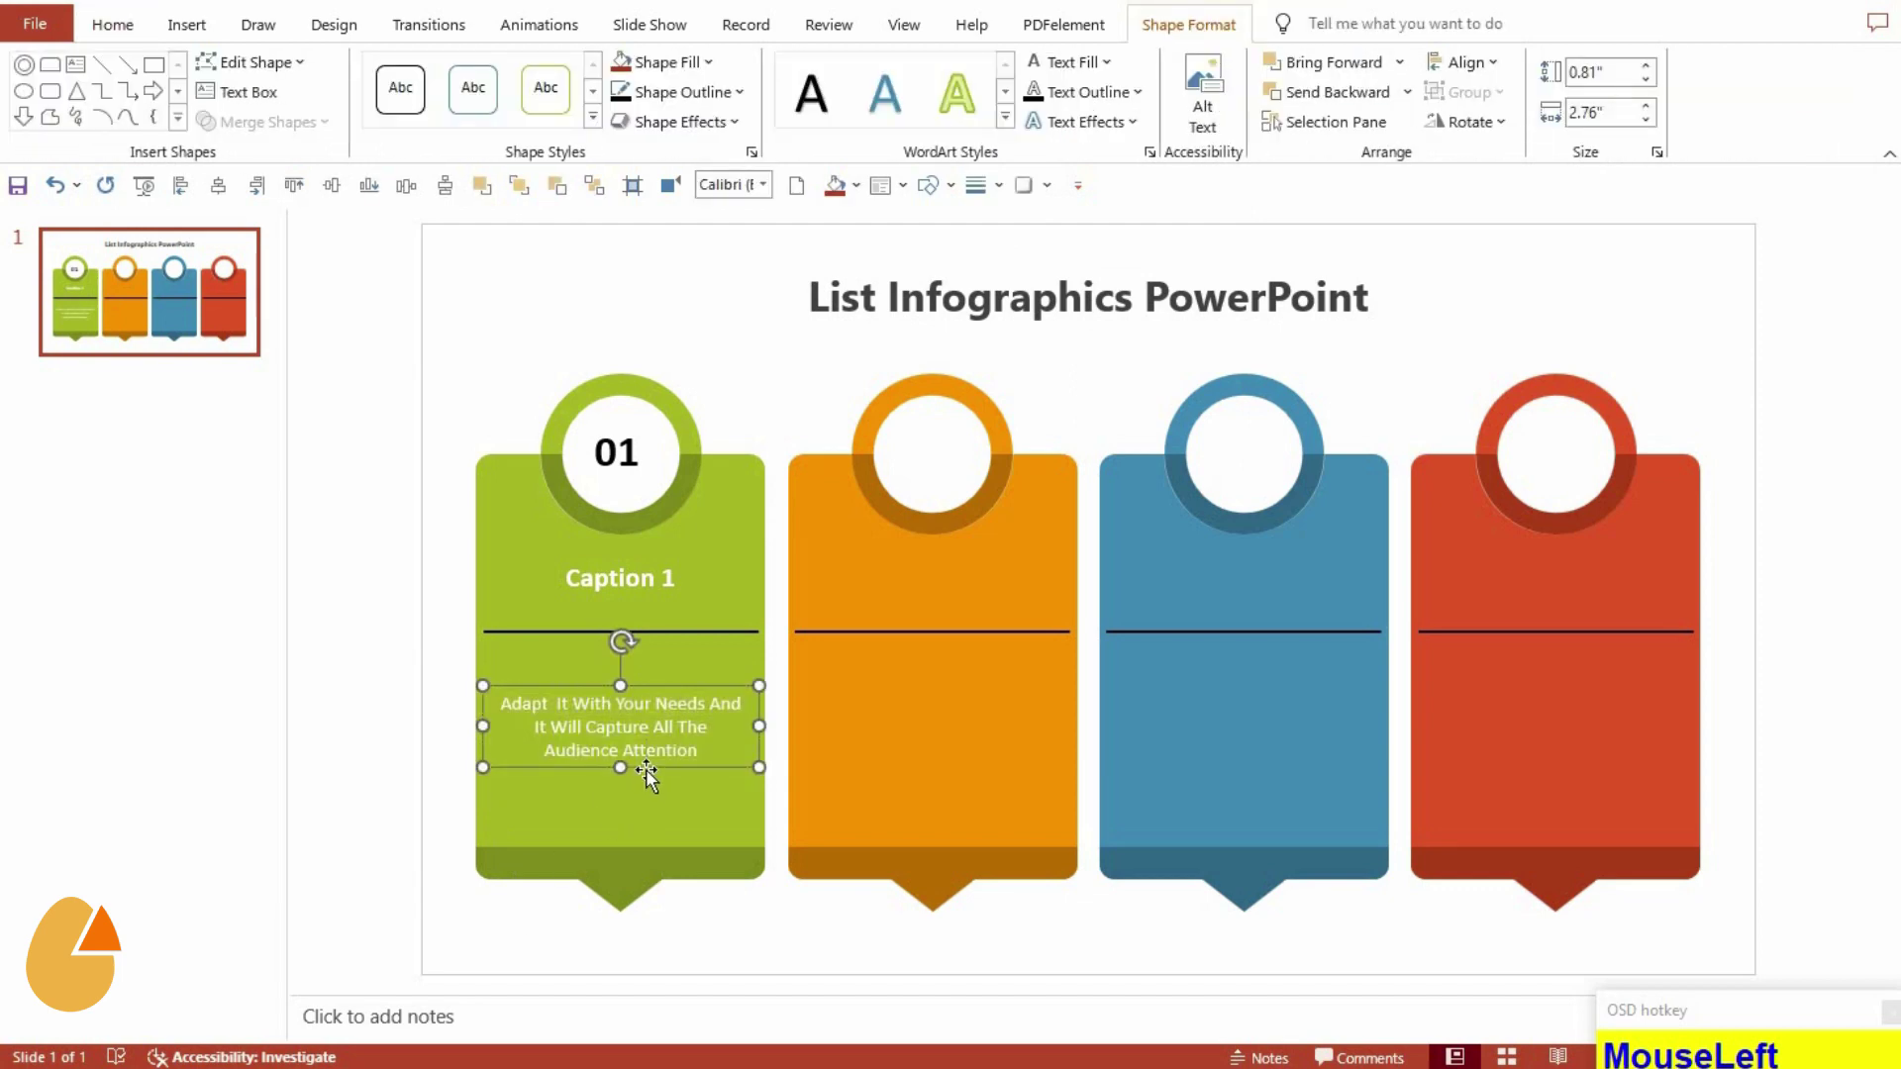
Change the description's capitalisation with Shift+F3 and move its box slightly lower
key(Down)
key(Down)
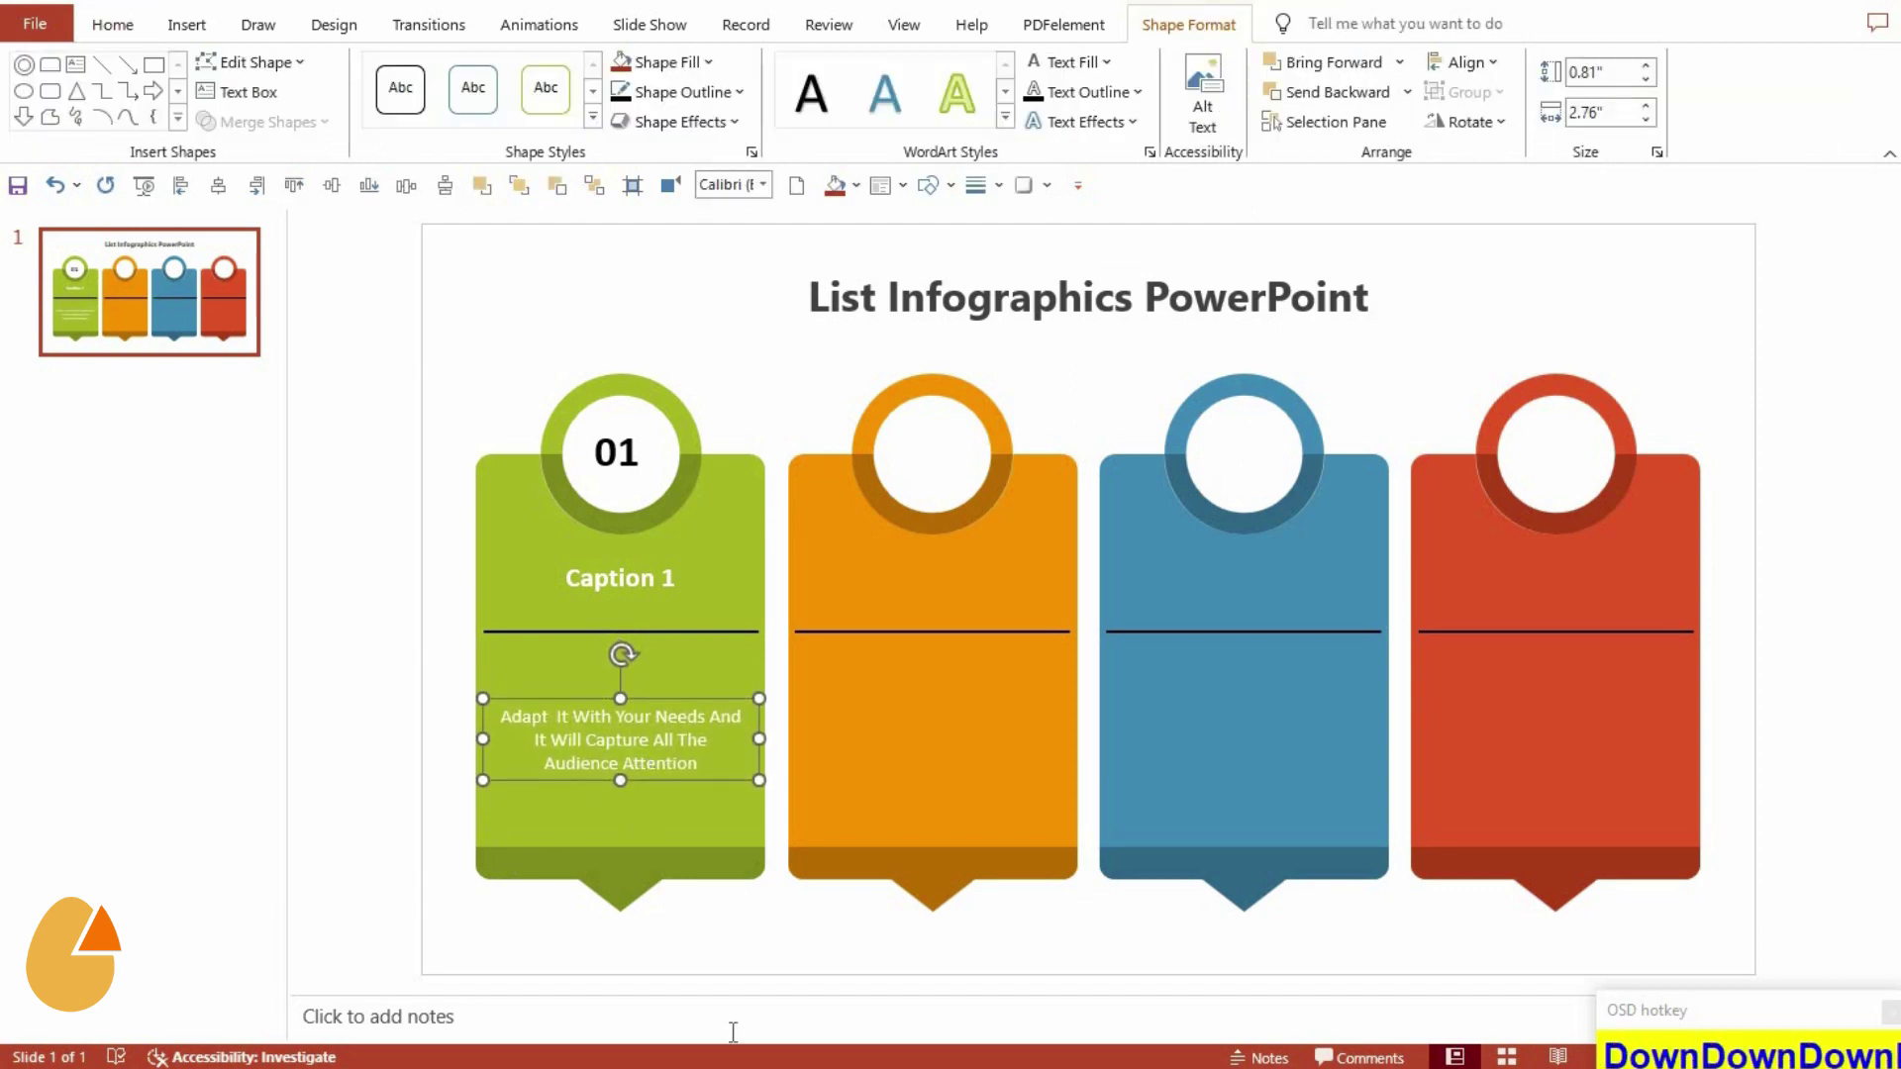
drag(754, 946, 1850, 1038)
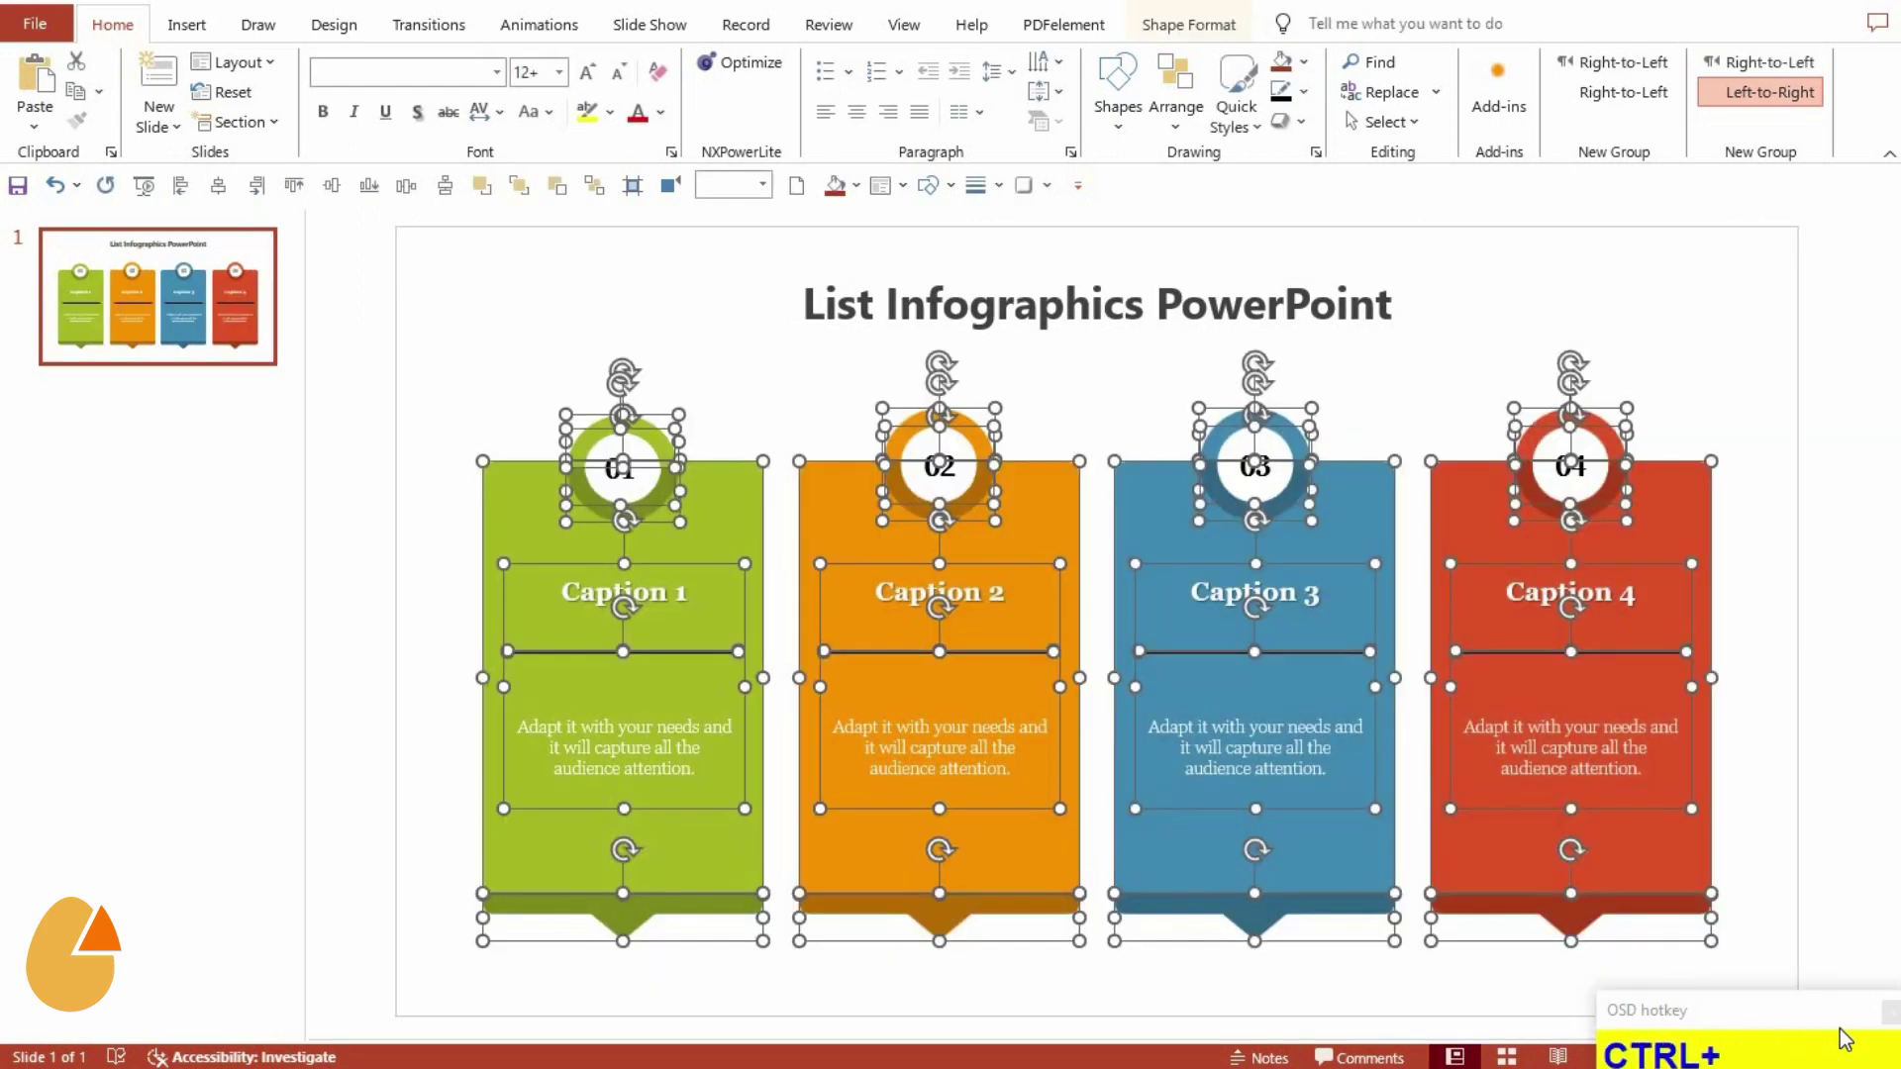
Group the four cards, centre the infographic on the slide and nudge it down below the title
key(ctrl+g)
click(233, 207)
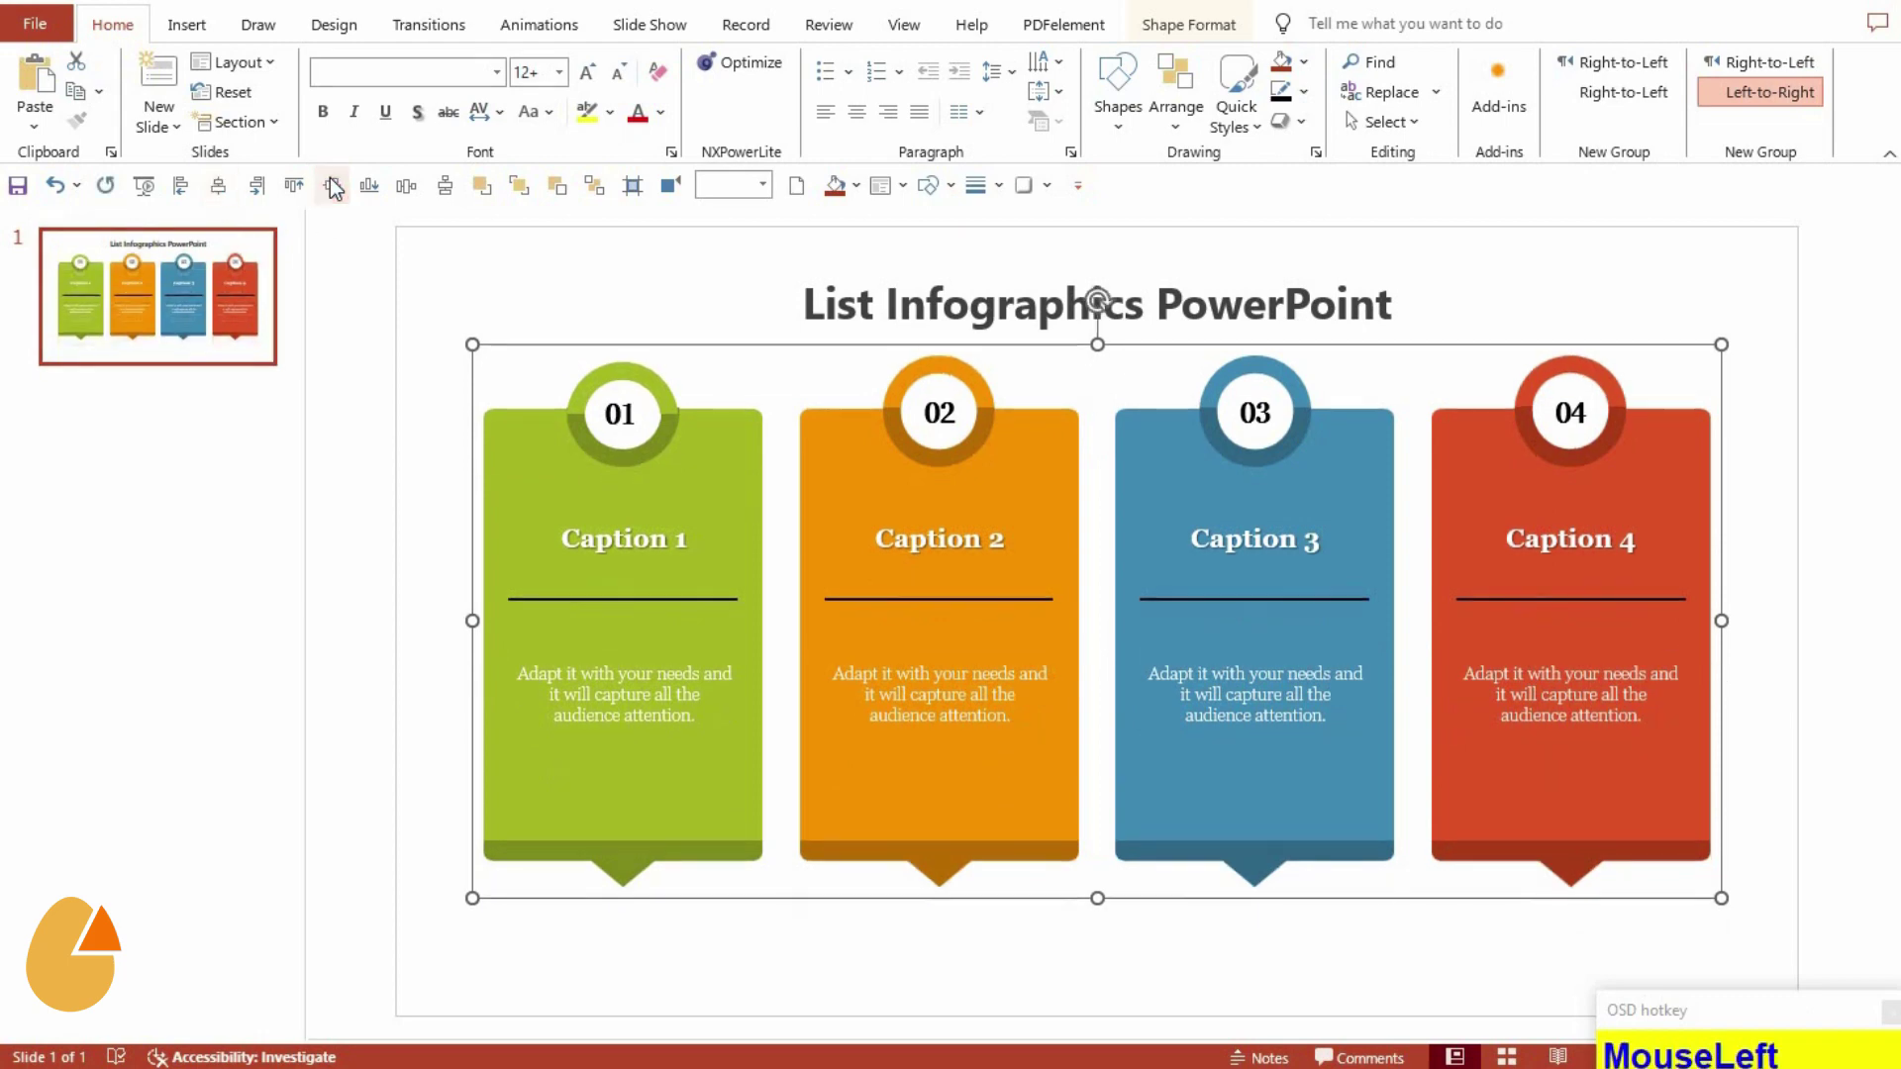
key(Down)
key(Down)
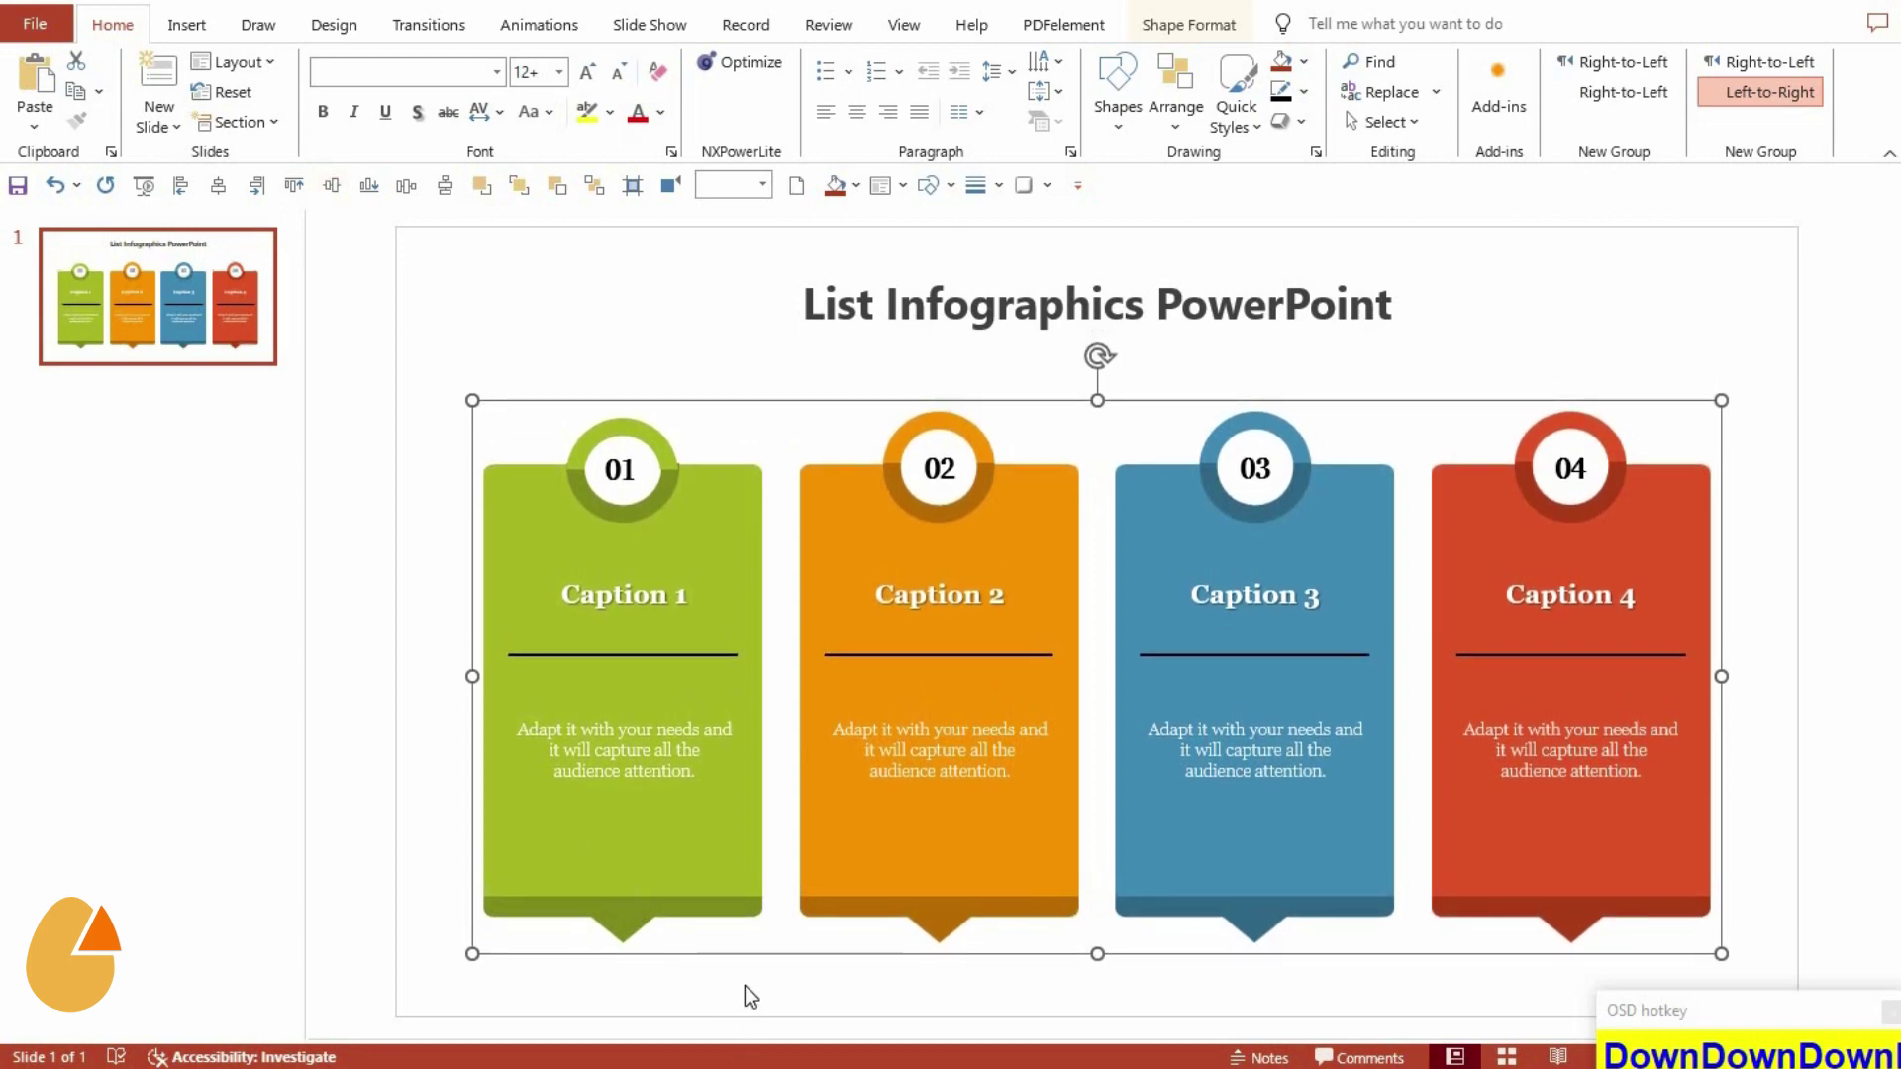
click(754, 996)
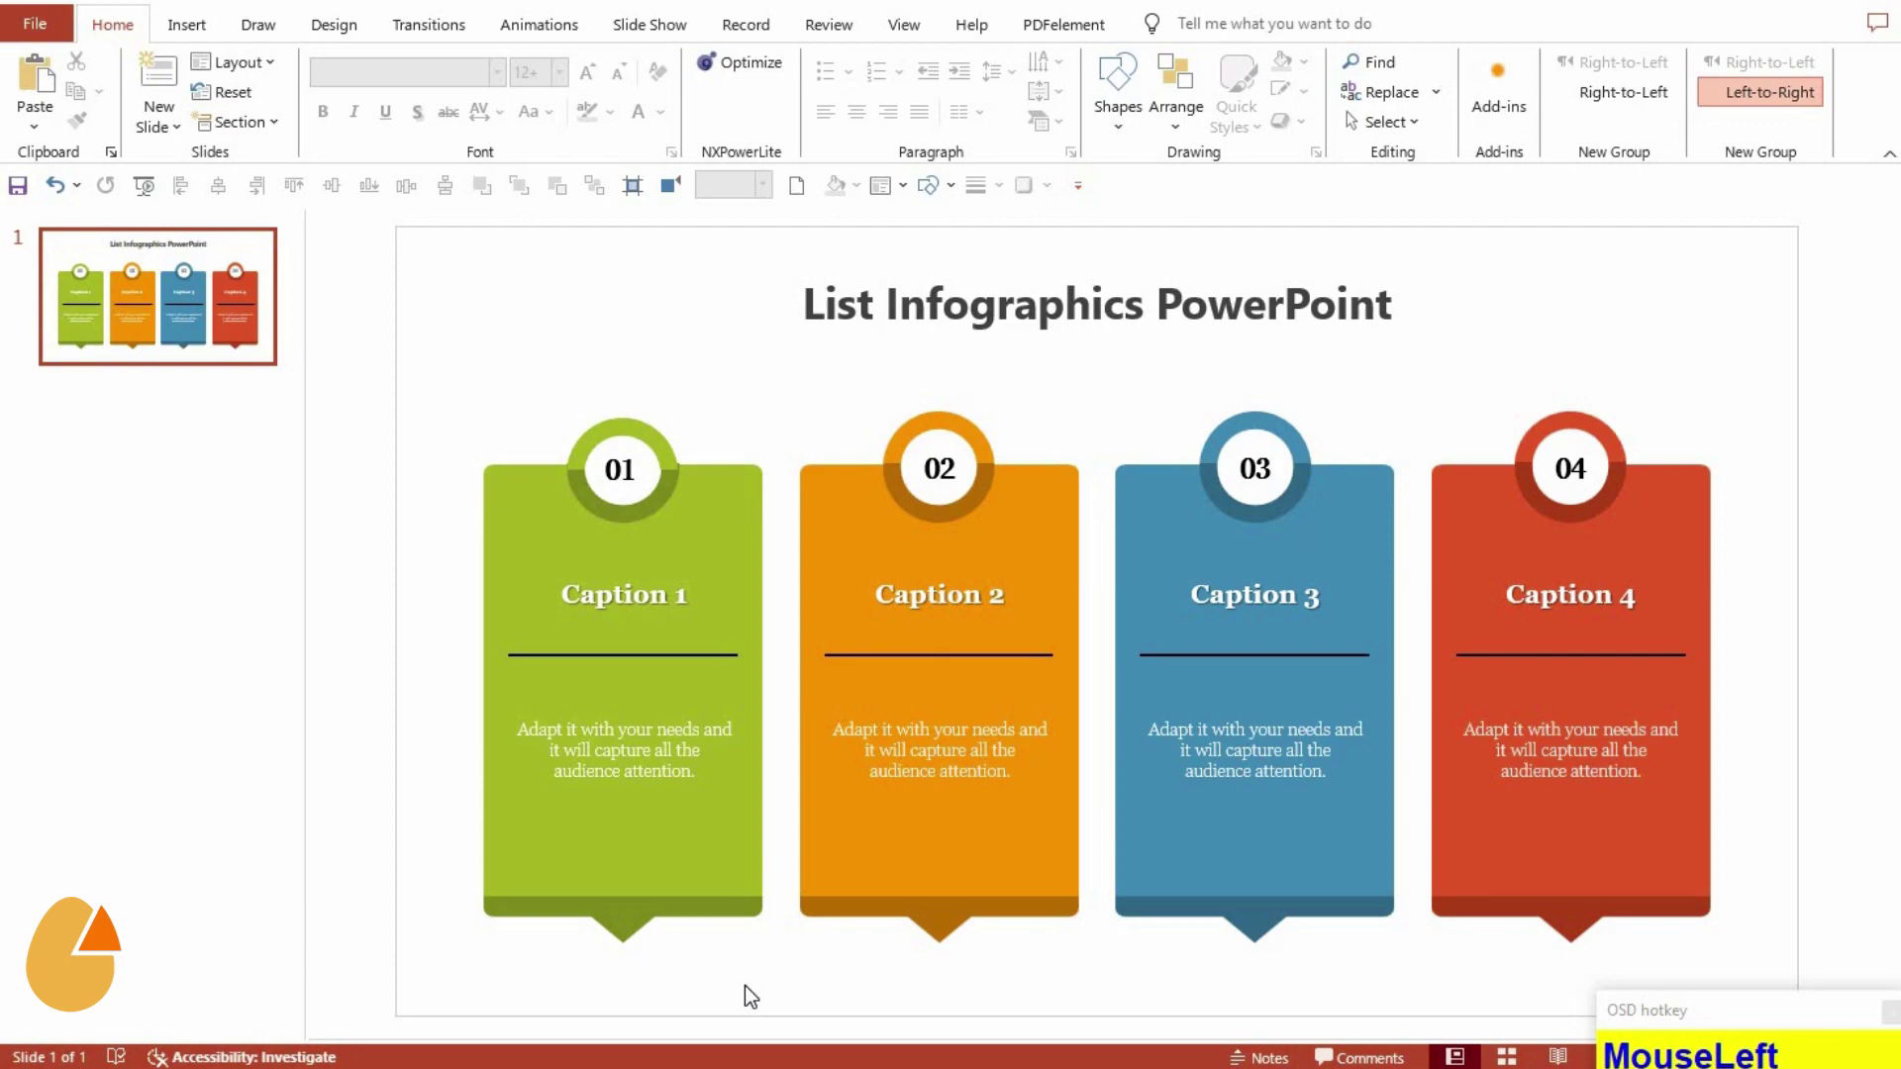